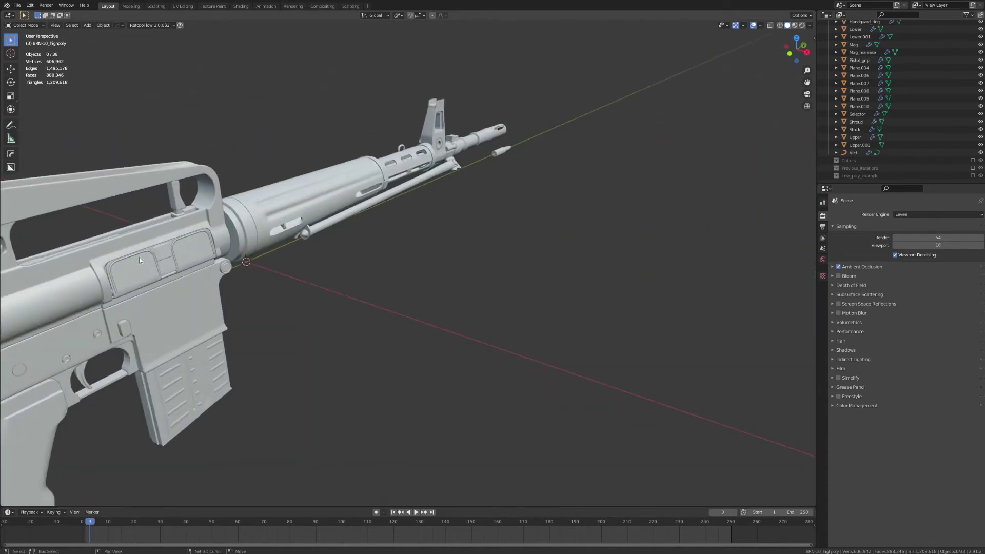
- Isolate the receiver pieces in local view and orbit to inspect their sides
{"action": "left_click", "coordinate": [639, 321]}
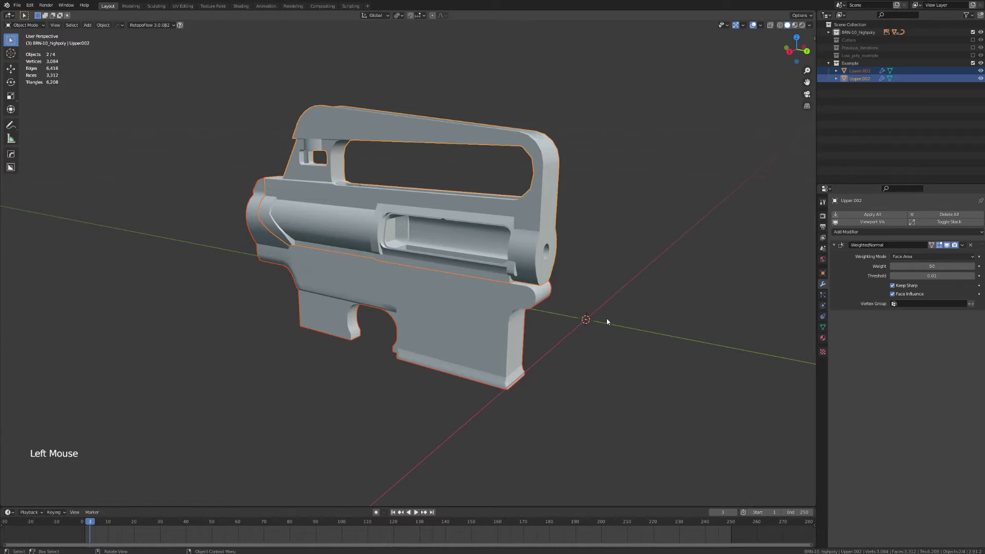
{"action": "scroll", "scroll_direction": "up", "scroll_amount": 3}
{"action": "middle_click", "coordinate": [657, 360]}
{"action": "middle_click", "coordinate": [603, 380]}
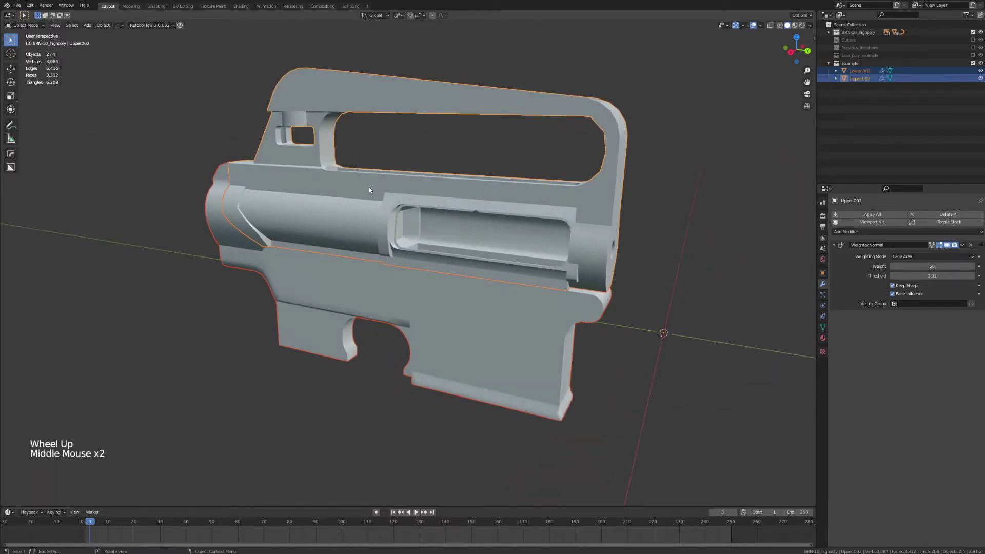
{"action": "middle_click", "coordinate": [570, 322]}
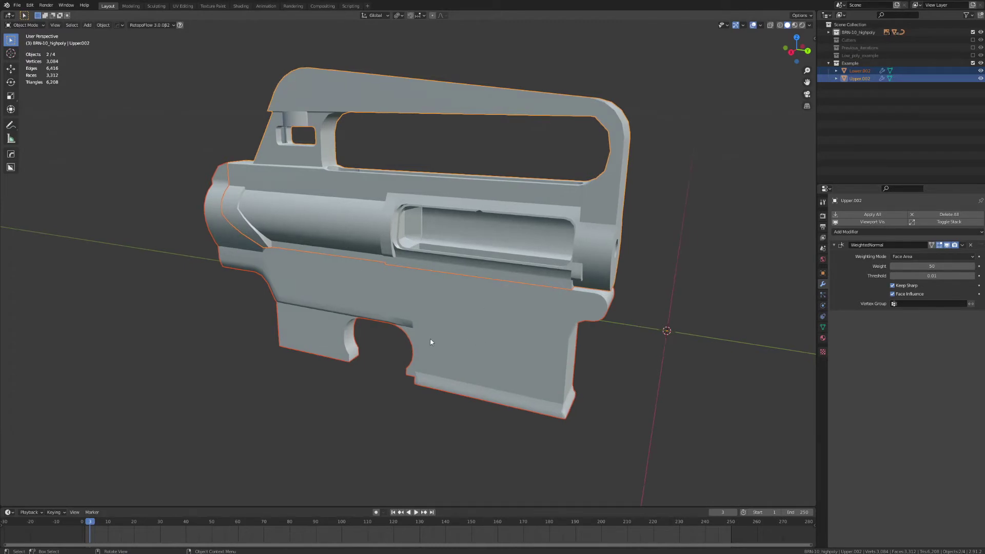
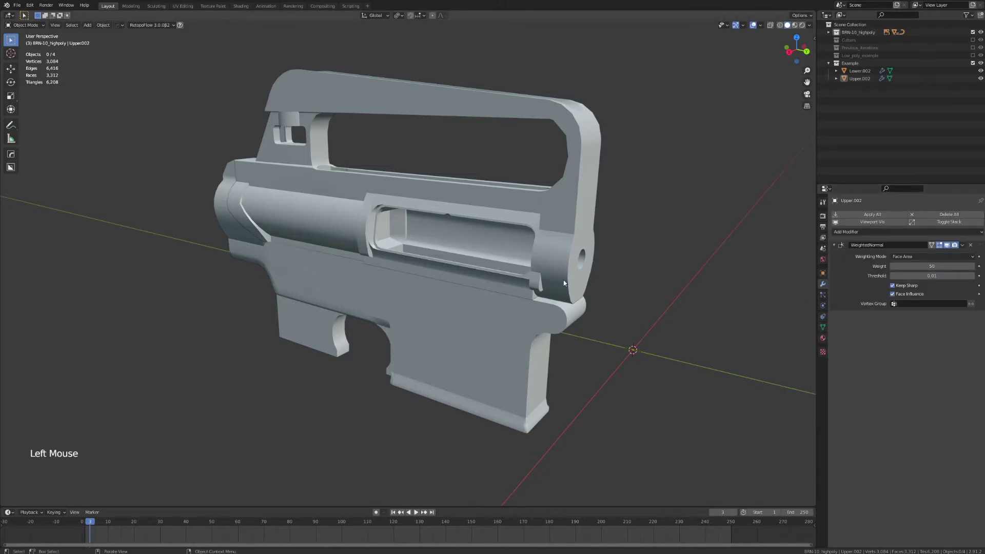
- Select the upper then the lower receiver piece and check them from the front and side
{"action": "double_click", "coordinate": [576, 259]}
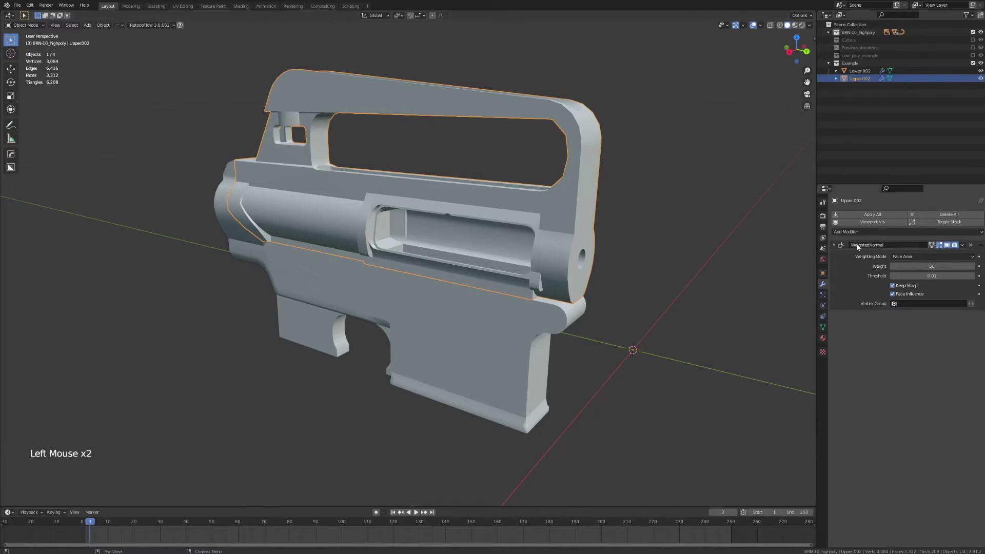
{"action": "left_click", "coordinate": [488, 333]}
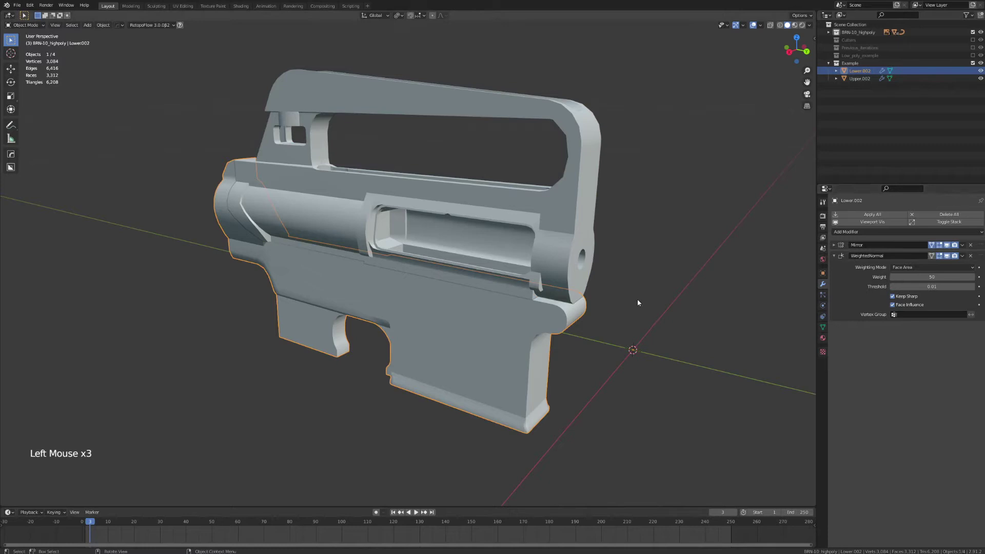
{"action": "middle_click", "coordinate": [652, 298]}
{"action": "middle_click", "coordinate": [504, 299]}
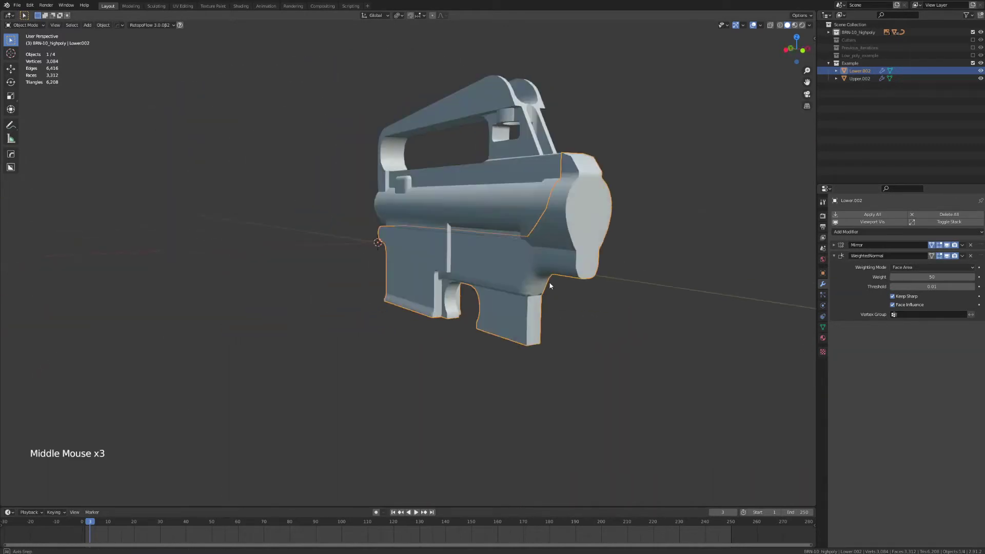
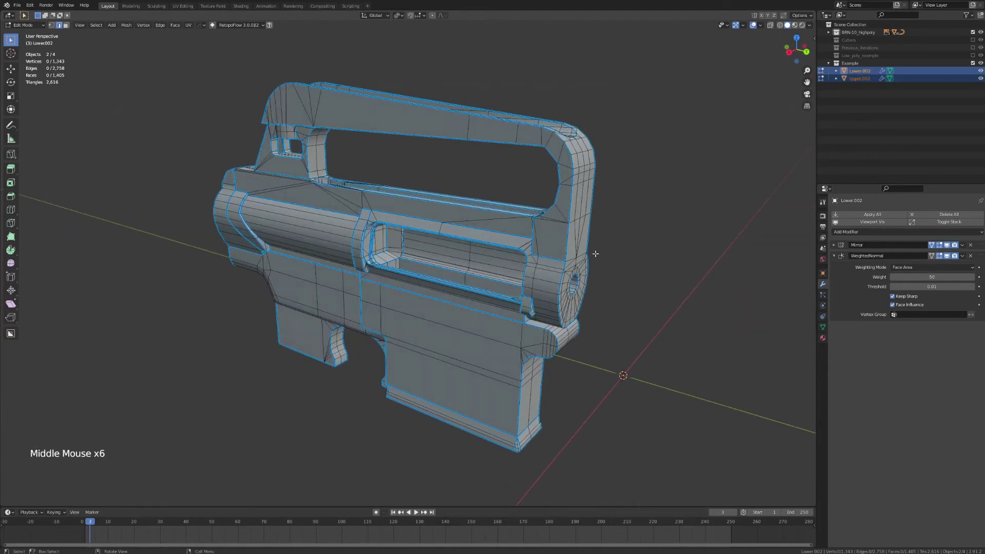
- Set bevel weight 1.0 on the selected hard edges, mark them sharp, and show Previous_iterations
{"action": "scroll", "scroll_direction": "up", "scroll_amount": 3}
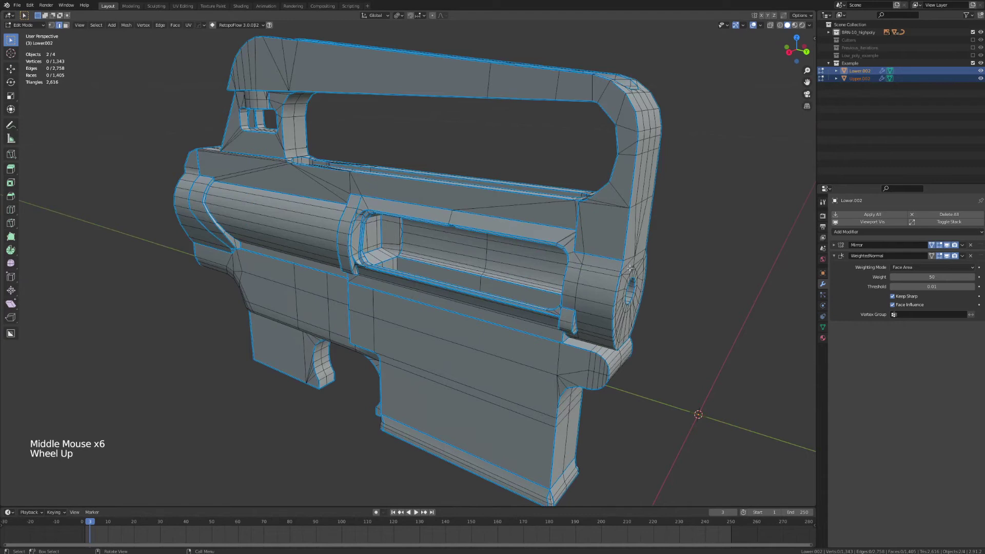
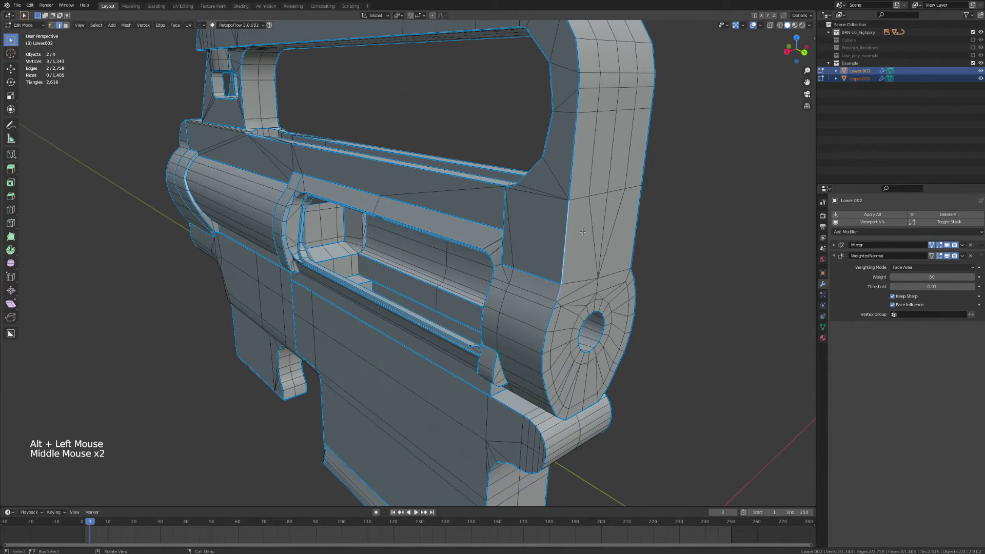
{"action": "key", "text": "ctrl+e"}
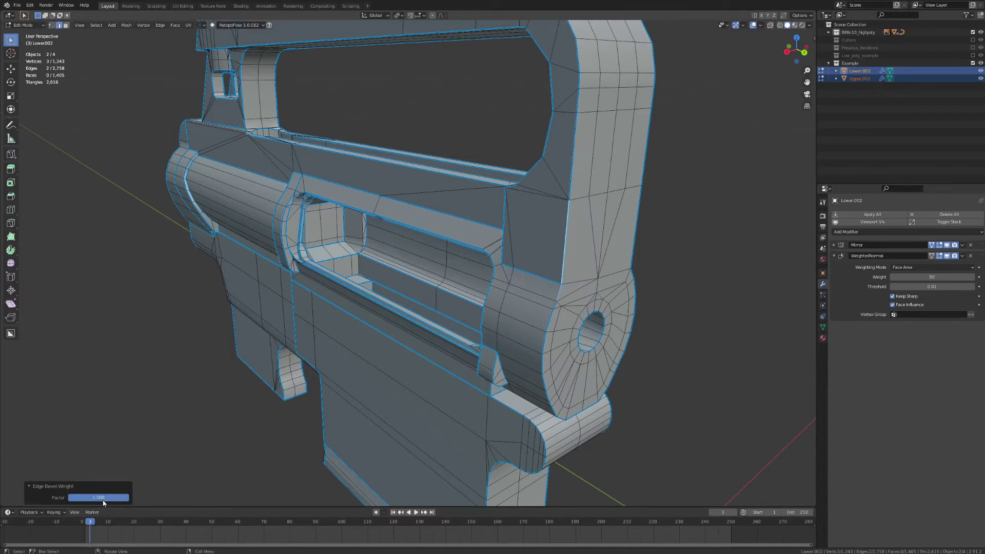
{"action": "left_click", "coordinate": [116, 499]}
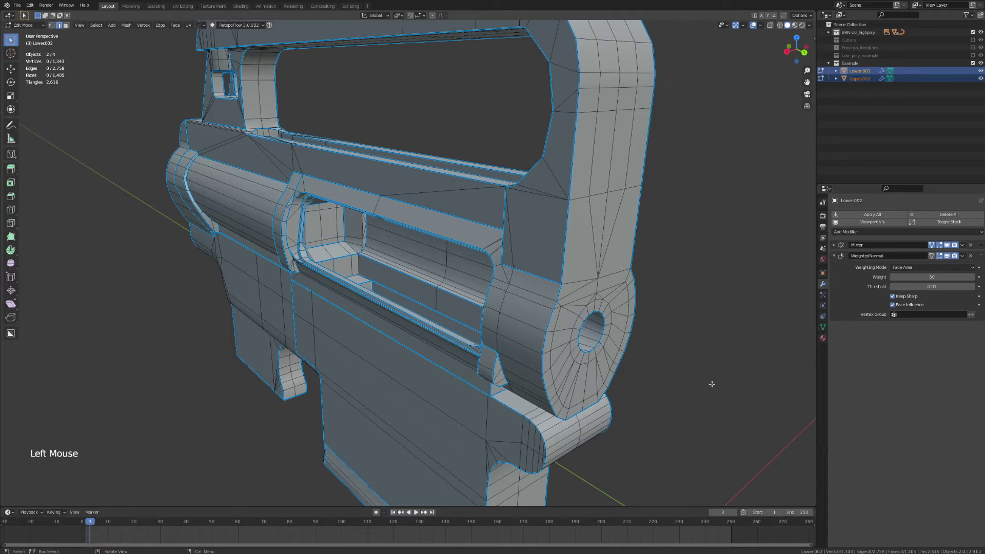
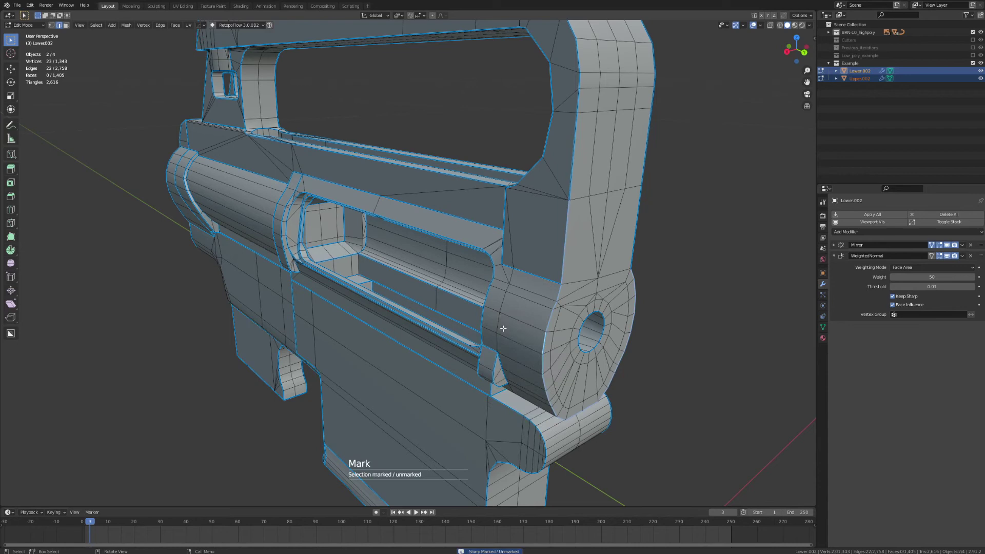
{"action": "key", "text": "q"}
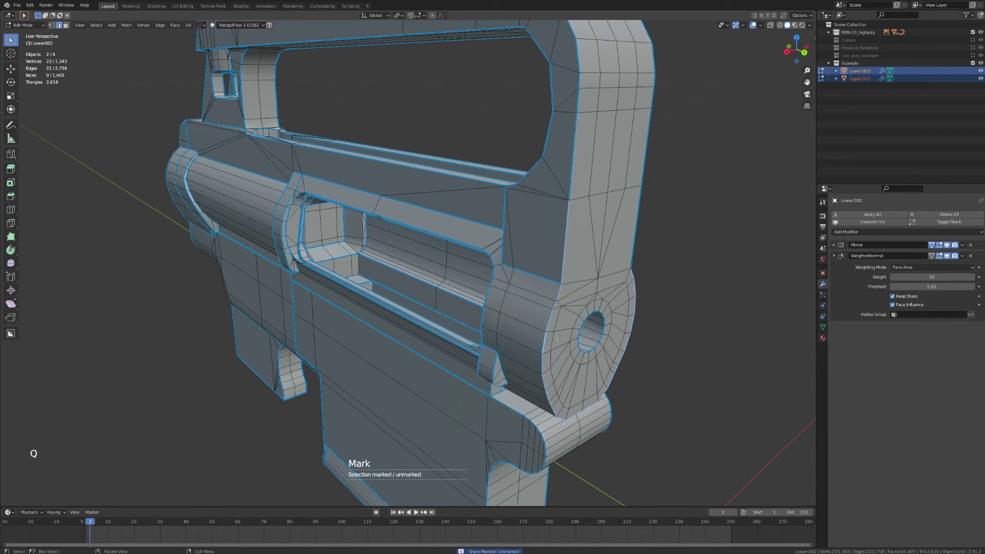
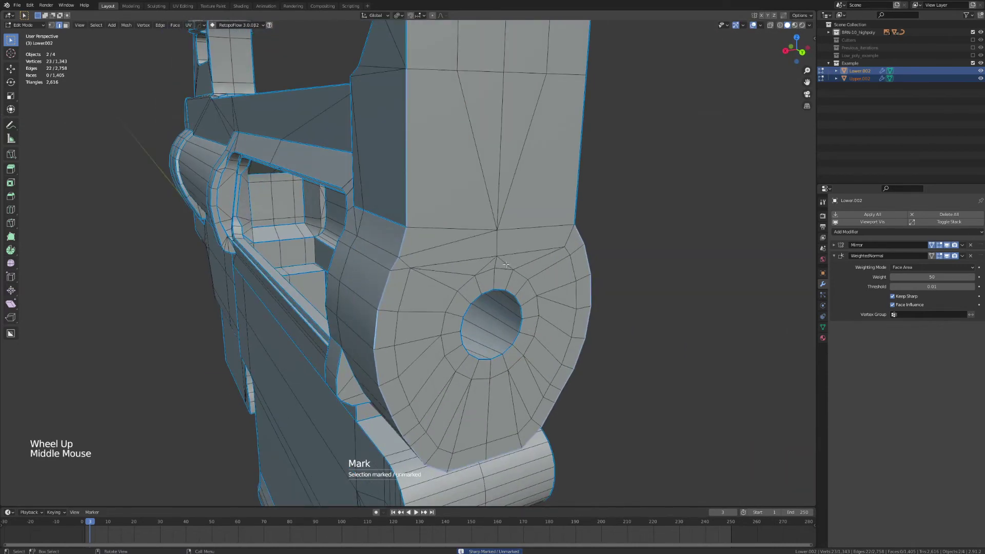
{"action": "key", "text": "Tab"}
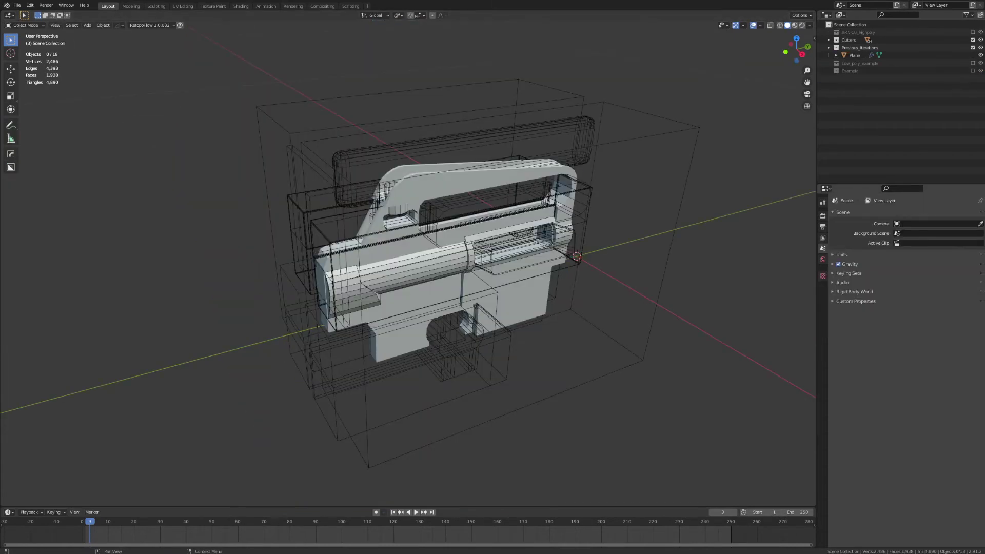
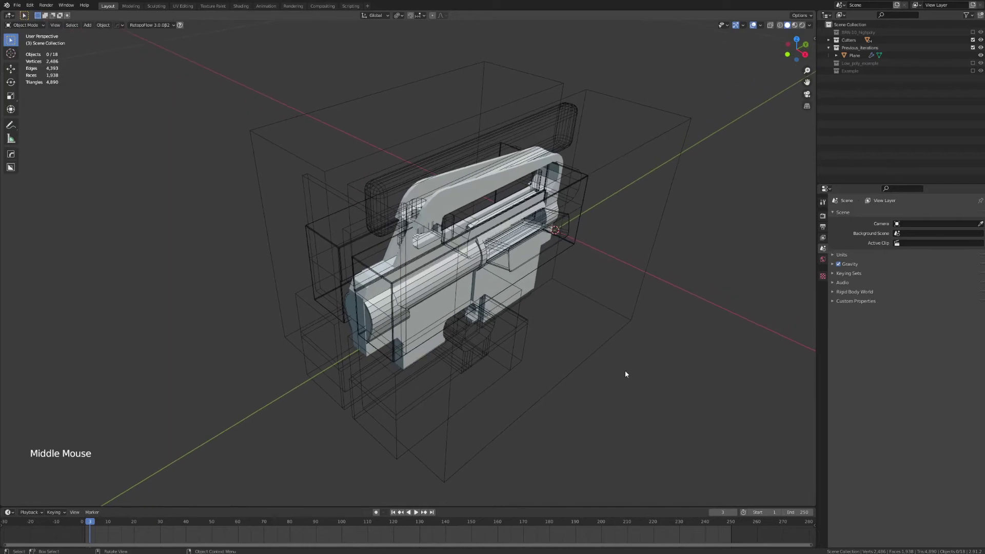
- Orbit around the earlier receiver iterations and their wireframe cutter objects
{"action": "scroll", "scroll_direction": "up", "scroll_amount": 3}
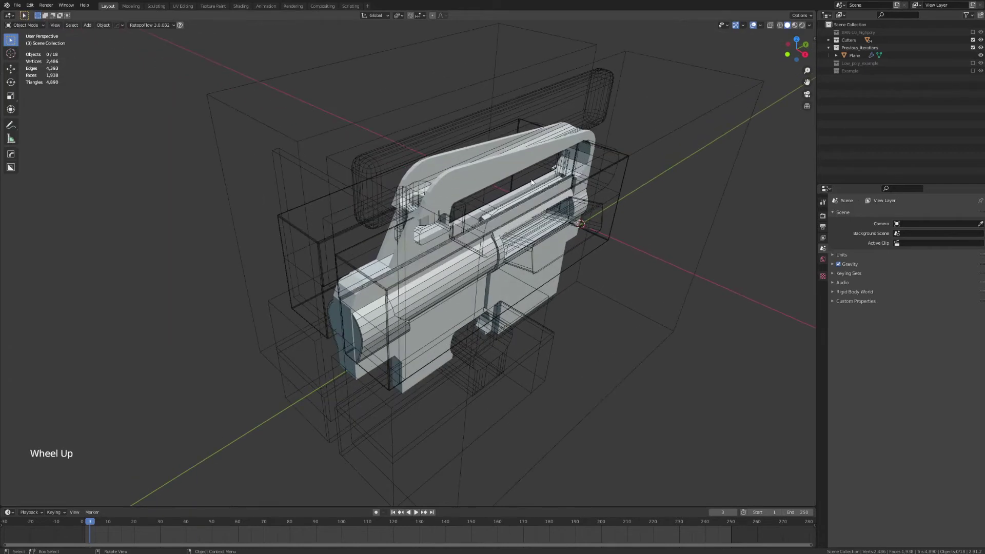
{"action": "middle_click", "coordinate": [624, 333]}
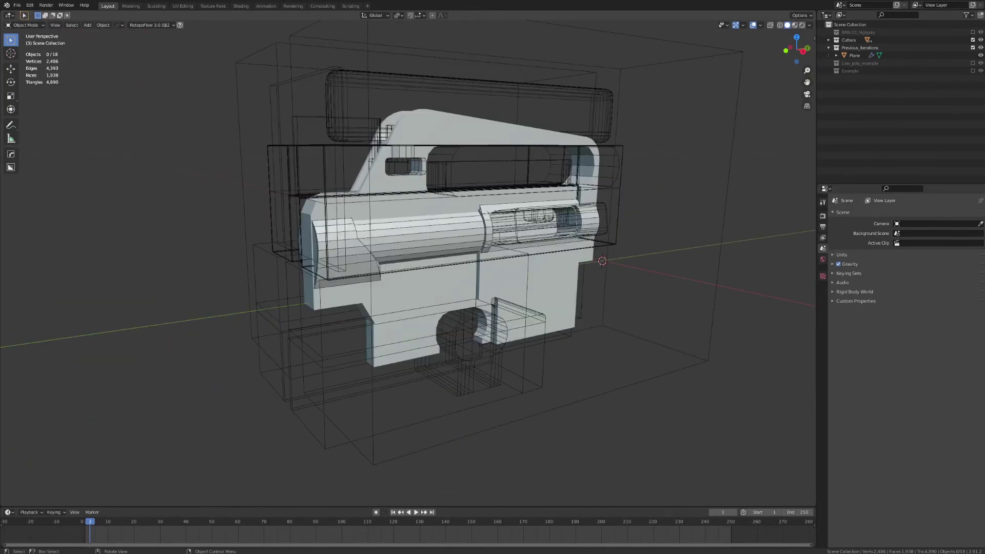
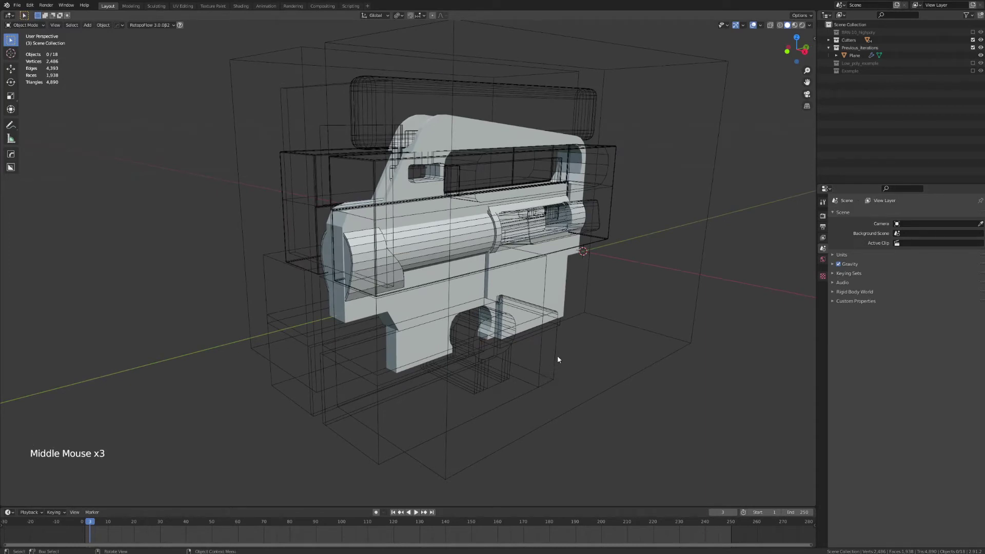
{"action": "middle_click", "coordinate": [562, 359]}
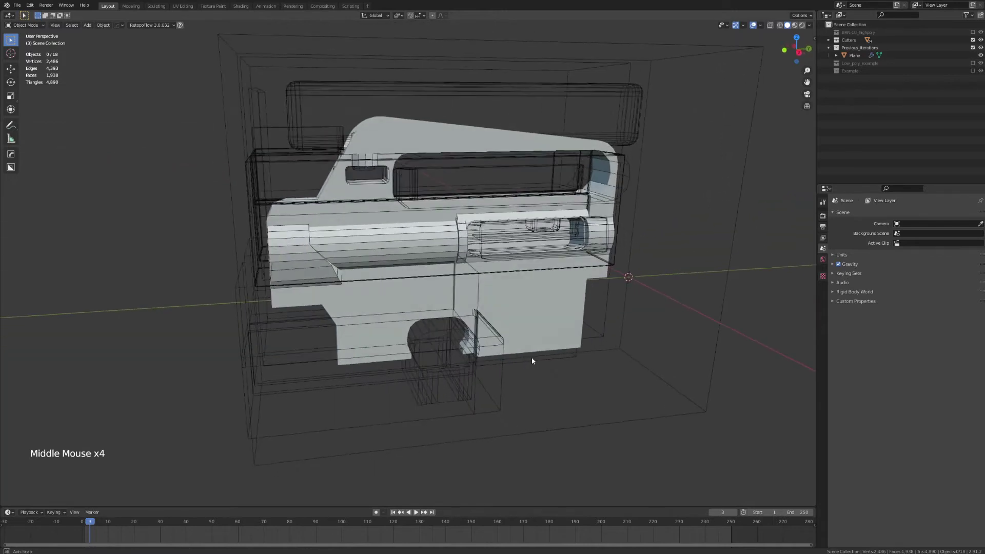
- Add an angle-limited, three-segment bevel to both receivers, upper bevel amount 0.0002 m
{"action": "key", "text": "Tab"}
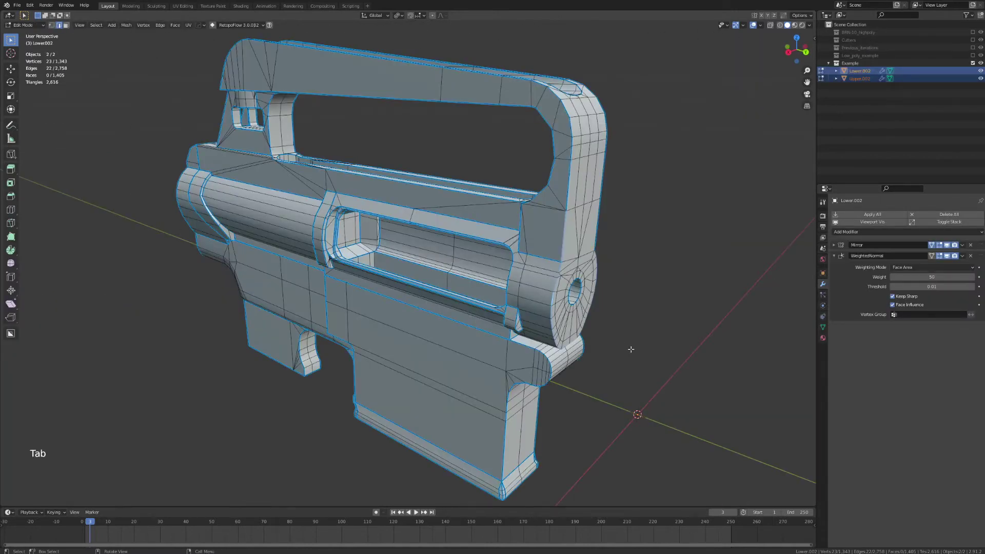
{"action": "key", "text": "Tab"}
{"action": "key", "text": "q"}
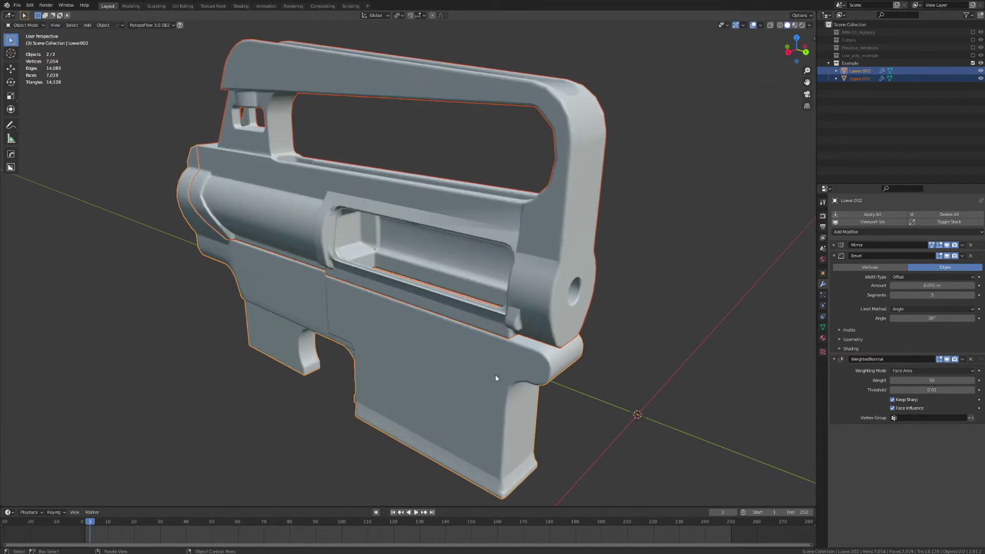
{"action": "left_click", "coordinate": [511, 367]}
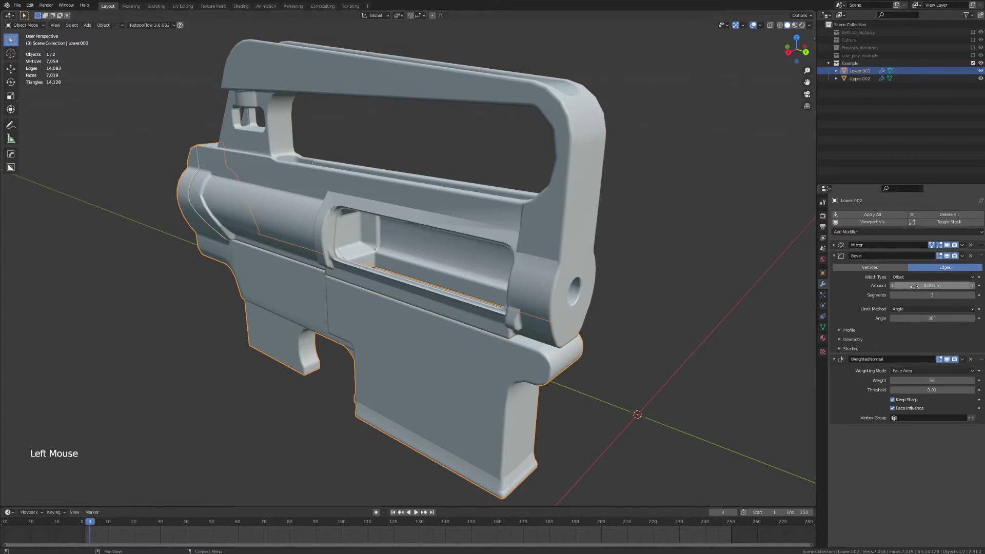
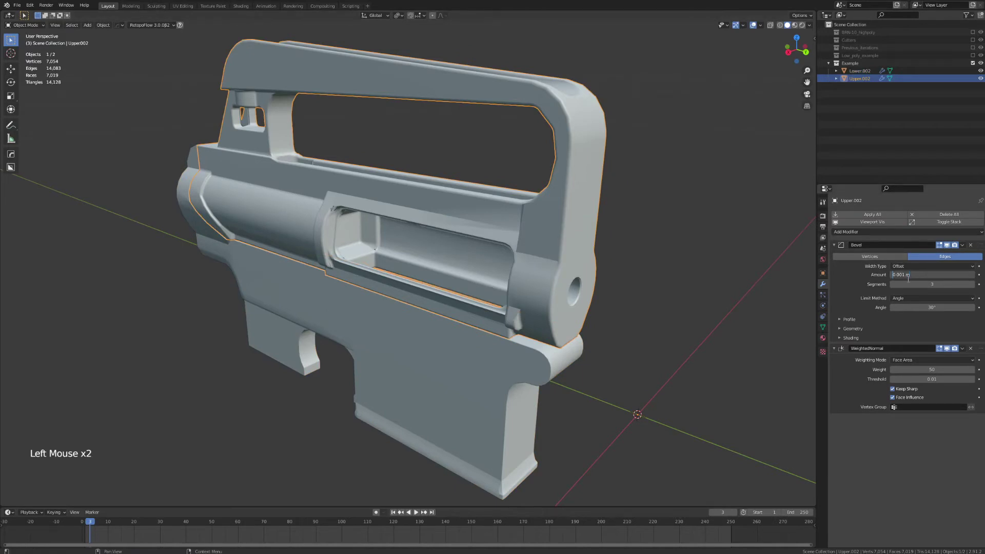
{"action": "key", "text": "Right"}
{"action": "key", "text": "Right"}
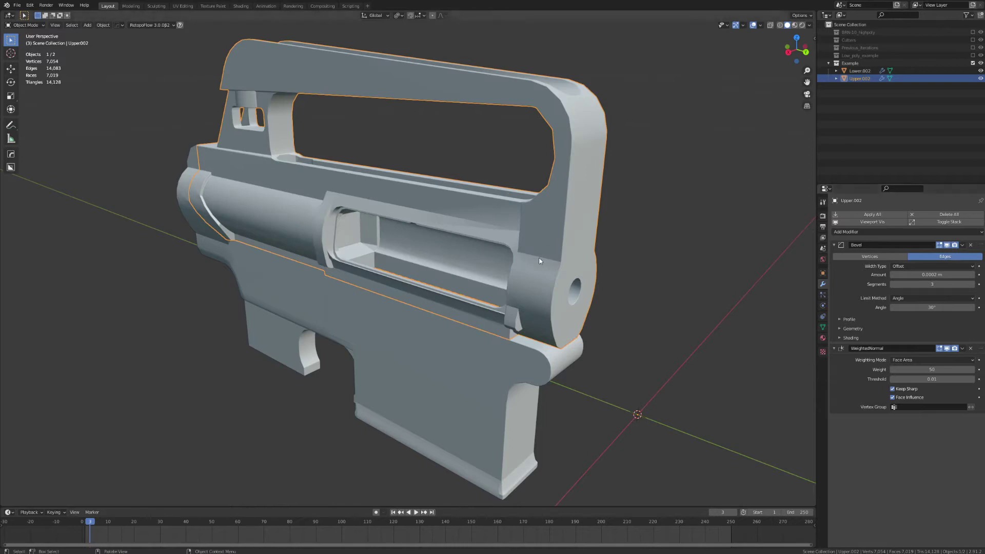
- Inspect the upper receiver's surfaces and enable the Wireframe overlay
{"action": "middle_click", "coordinate": [627, 249]}
{"action": "scroll", "scroll_direction": "up", "scroll_amount": 3}
{"action": "middle_click", "coordinate": [588, 271]}
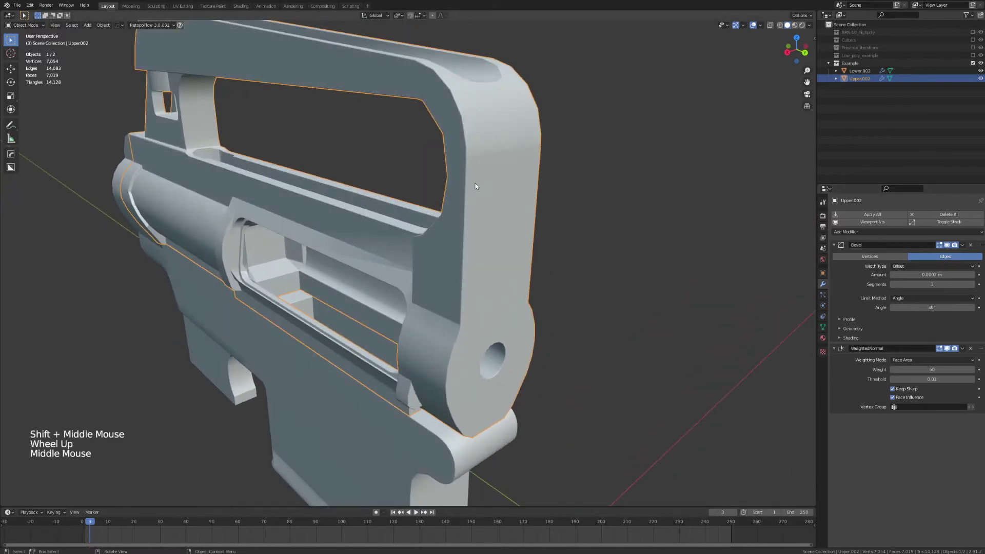
{"action": "scroll", "scroll_direction": "up", "scroll_amount": 3}
{"action": "middle_click", "coordinate": [627, 251]}
{"action": "scroll", "scroll_direction": "down", "scroll_amount": 3}
{"action": "left_click", "coordinate": [762, 25]}
- Orbit close around the bevelled corners of the upper receiver to examine the wireframe
{"action": "scroll", "scroll_direction": "down", "scroll_amount": 3}
{"action": "middle_click", "coordinate": [636, 230]}
{"action": "middle_click", "coordinate": [655, 231]}
{"action": "scroll", "scroll_direction": "up", "scroll_amount": 3}
{"action": "scroll", "scroll_direction": "up", "scroll_amount": 3}
{"action": "middle_click", "coordinate": [724, 197]}
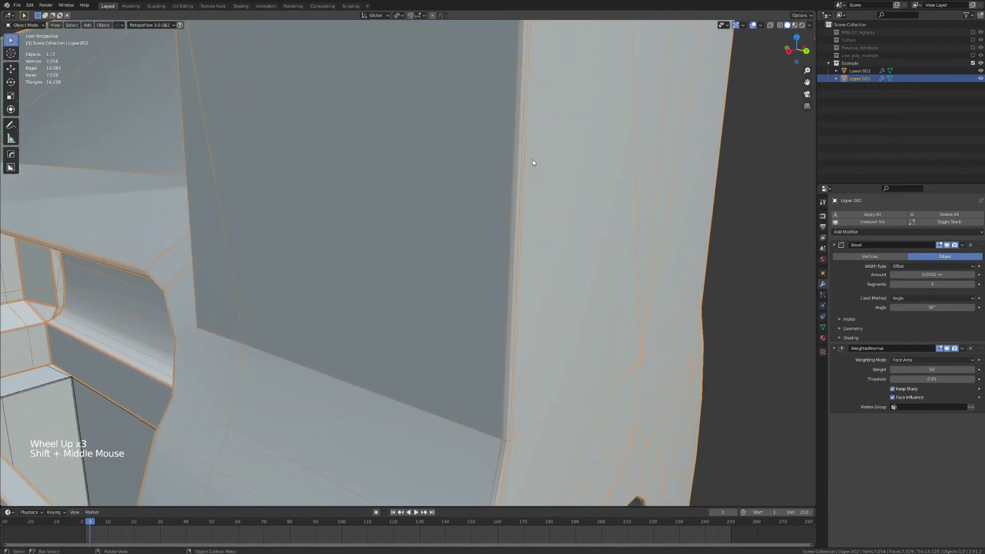
{"action": "scroll", "scroll_direction": "down", "scroll_amount": 3}
{"action": "scroll", "scroll_direction": "down", "scroll_amount": 3}
{"action": "middle_click", "coordinate": [504, 280]}
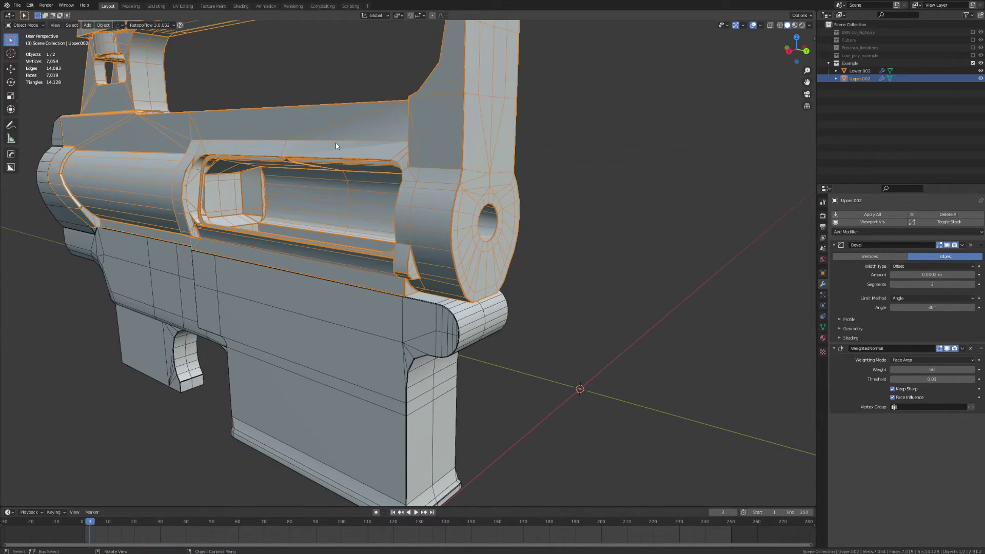
{"action": "scroll", "scroll_direction": "down", "scroll_amount": 3}
- Add a Subdivision Surface modifier at two viewport levels to the upper receiver
{"action": "left_click", "coordinate": [860, 236]}
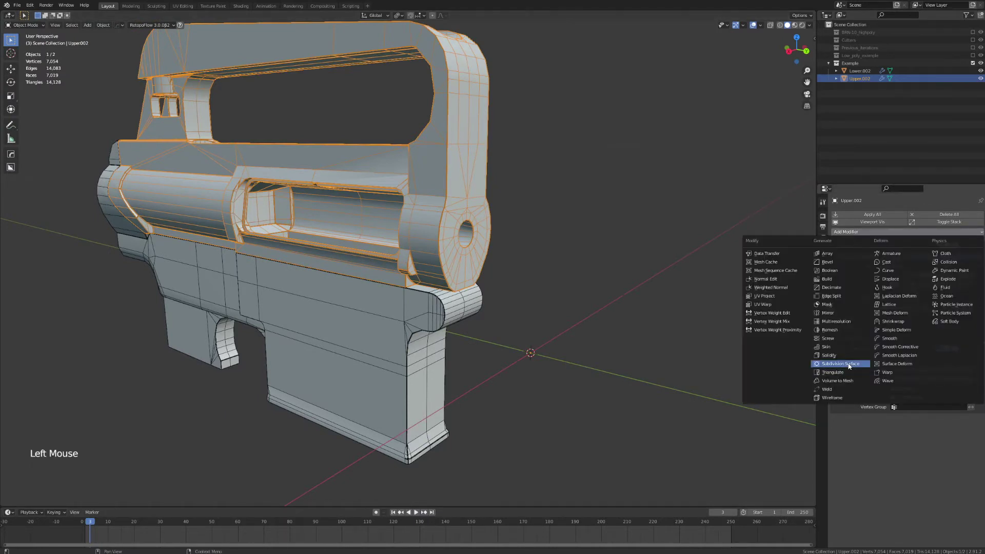
{"action": "key", "text": "Tab"}
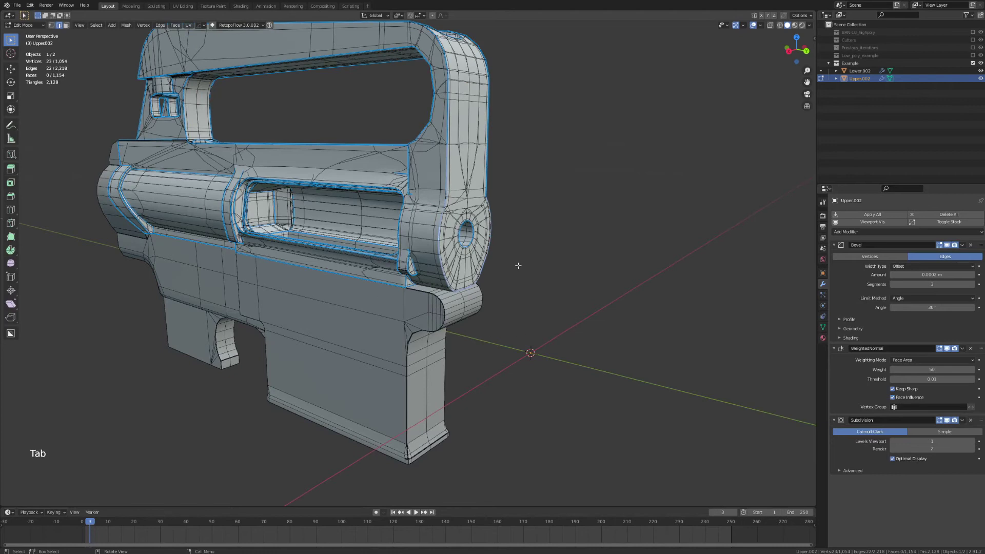
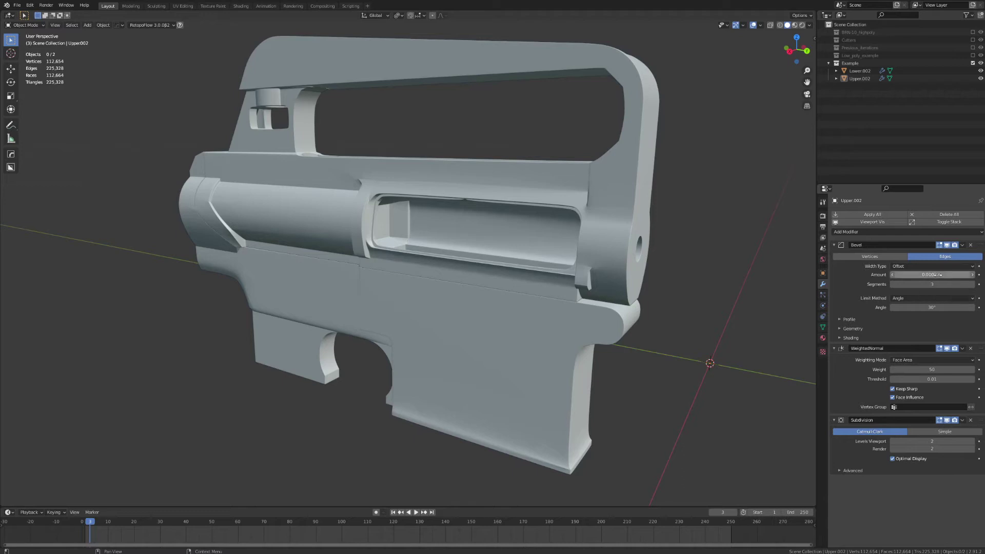
- Set the bevel's Miter Outer to Arc and Limit Method to Weight, checking the ejection port shading
{"action": "left_click", "coordinate": [850, 320]}
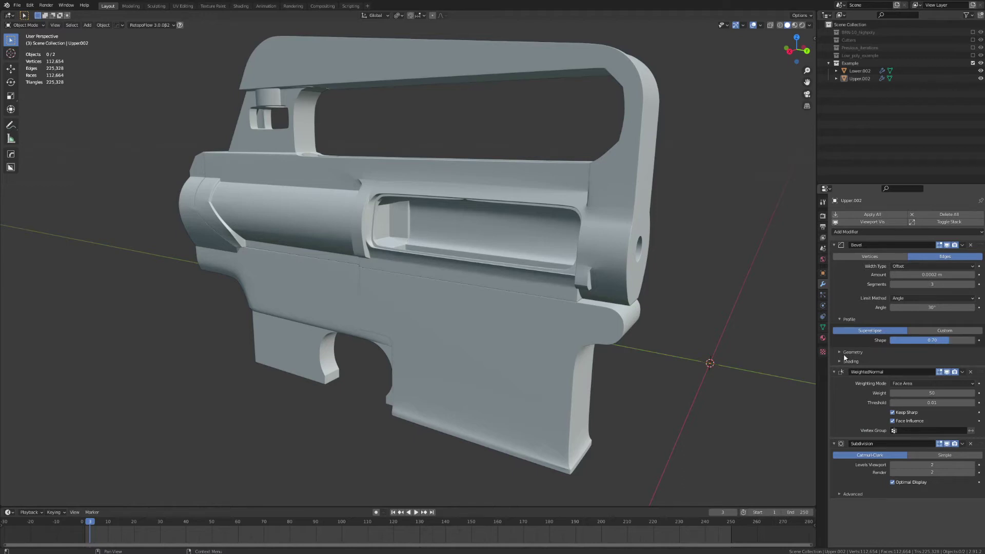
{"action": "left_click", "coordinate": [849, 356]}
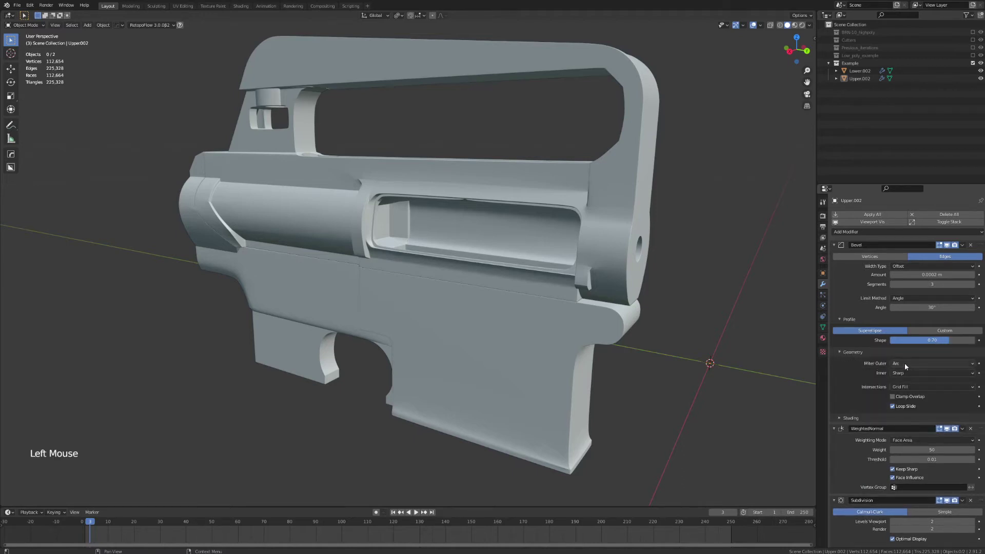
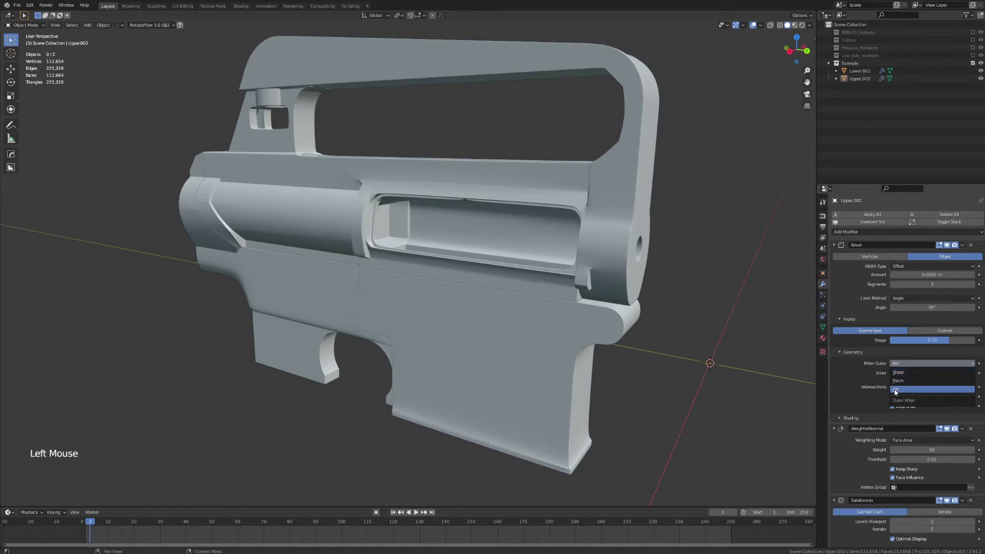
{"action": "middle_click", "coordinate": [600, 307]}
{"action": "middle_click", "coordinate": [641, 309]}
{"action": "middle_click", "coordinate": [645, 282]}
{"action": "scroll", "scroll_direction": "up", "scroll_amount": 3}
{"action": "middle_click", "coordinate": [520, 315]}
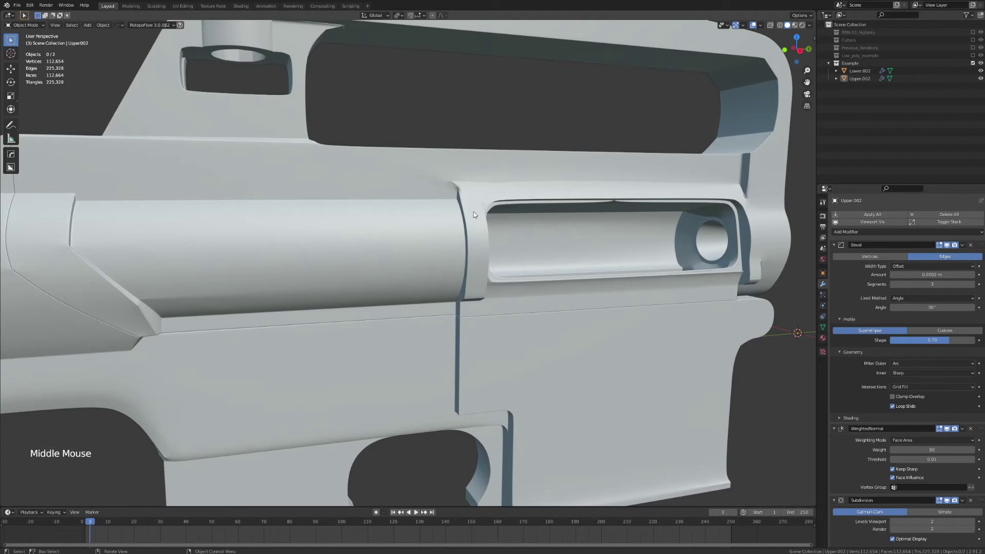
{"action": "middle_click", "coordinate": [441, 233]}
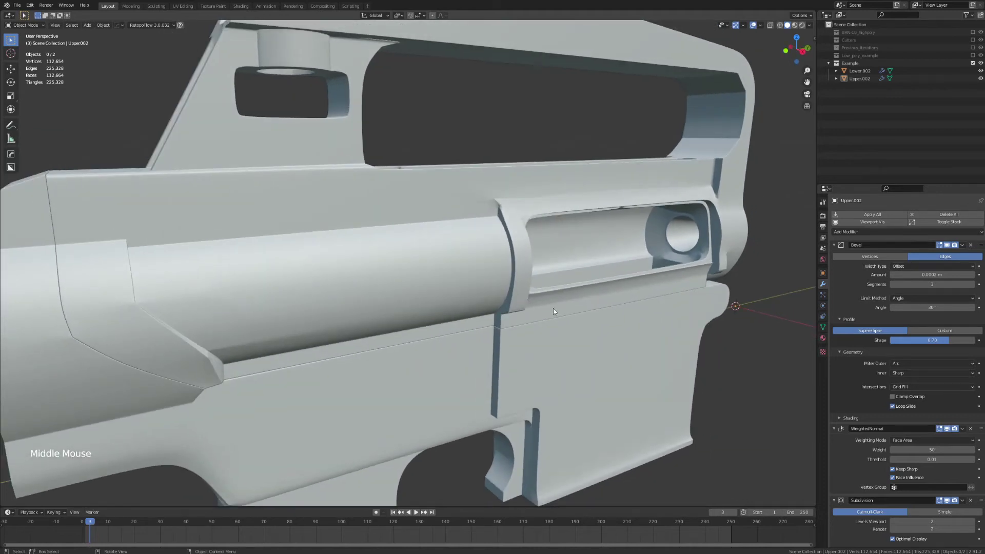
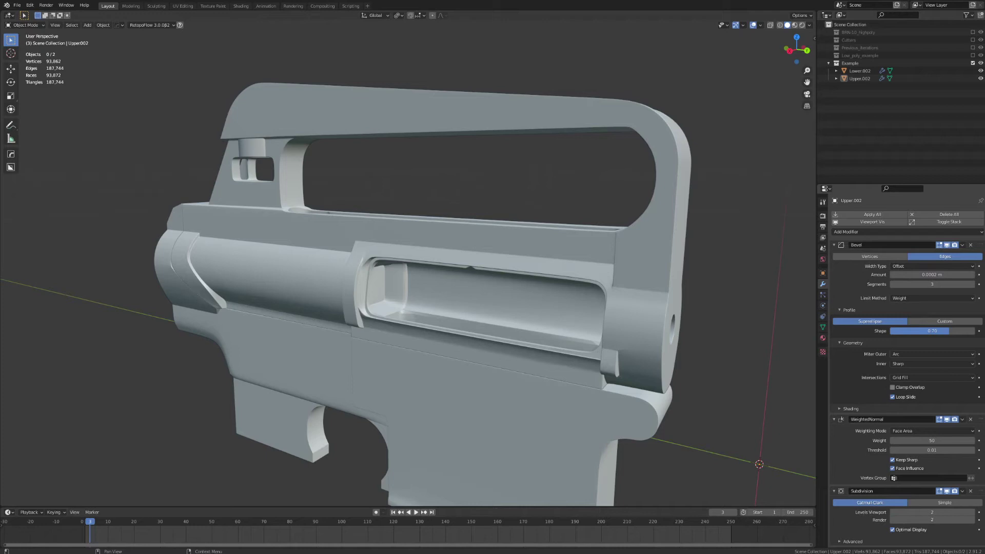
- Fix the bevel overlap toggle on Upper.002 and inspect the carry handle and ejection port
{"action": "left_click", "coordinate": [657, 332]}
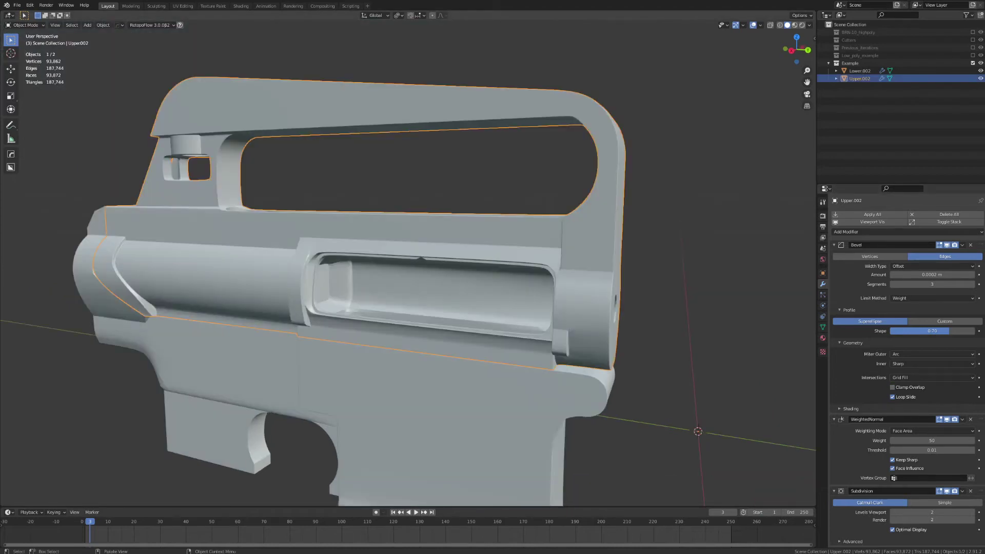
{"action": "middle_click", "coordinate": [677, 351]}
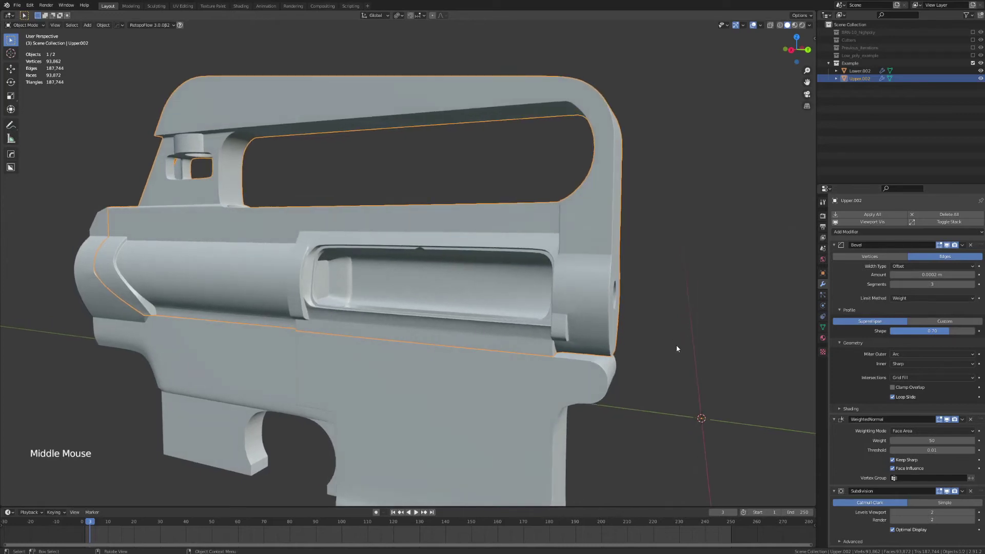
{"action": "middle_click", "coordinate": [675, 358]}
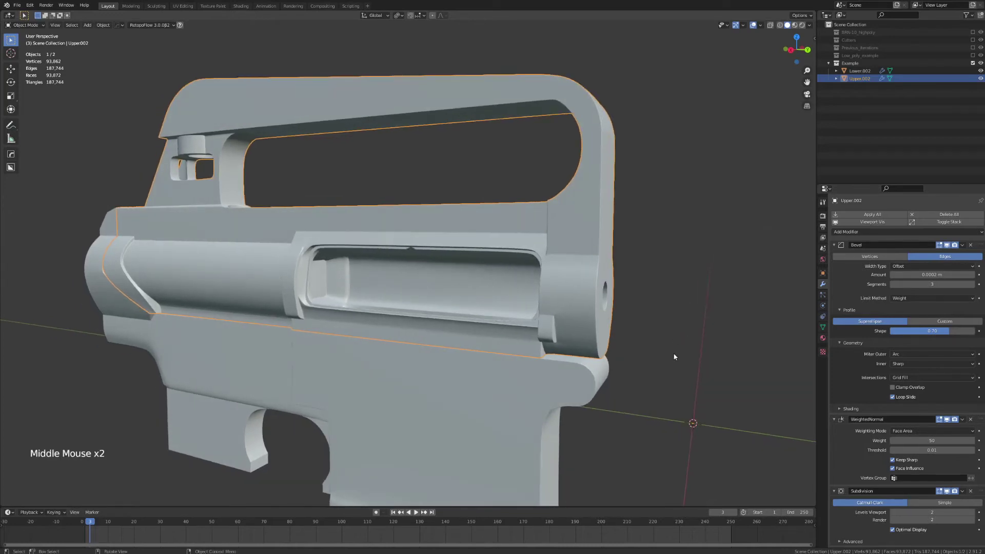
{"action": "middle_click", "coordinate": [675, 356]}
{"action": "middle_click", "coordinate": [574, 322]}
{"action": "middle_click", "coordinate": [611, 312]}
{"action": "middle_click", "coordinate": [586, 321]}
- Frame the block beside the ejection port and select it for mesh editing
{"action": "middle_click", "coordinate": [644, 315]}
{"action": "scroll", "scroll_direction": "up", "scroll_amount": 3}
{"action": "middle_click", "coordinate": [625, 318]}
{"action": "scroll", "scroll_direction": "up", "scroll_amount": 3}
{"action": "middle_click", "coordinate": [596, 319]}
{"action": "middle_click", "coordinate": [612, 309]}
{"action": "left_click", "coordinate": [610, 268]}
- Insert an edge loop with Ctrl+R through the block beside the ejection port, then return to Object Mode
{"action": "key", "text": "Tab"}
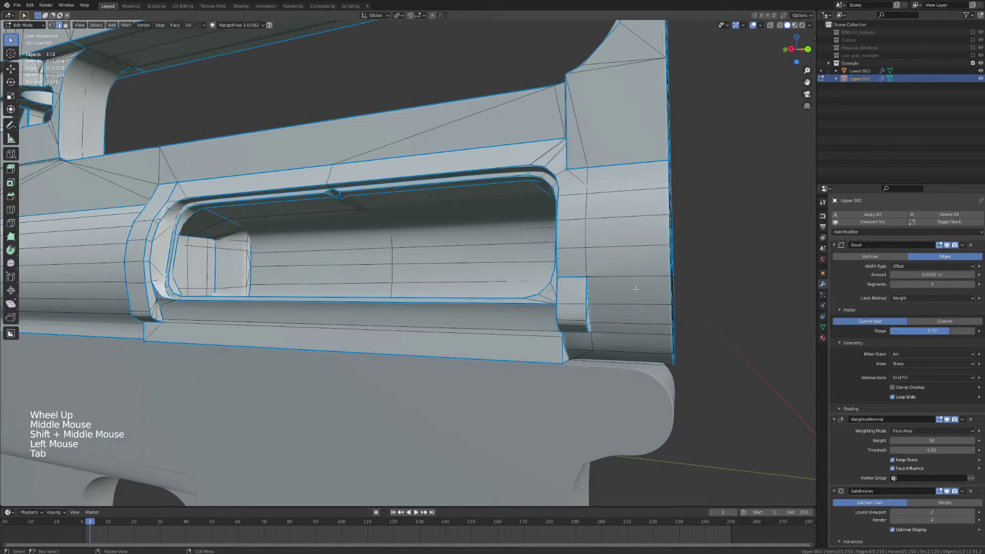
{"action": "key", "text": "ctrl+r"}
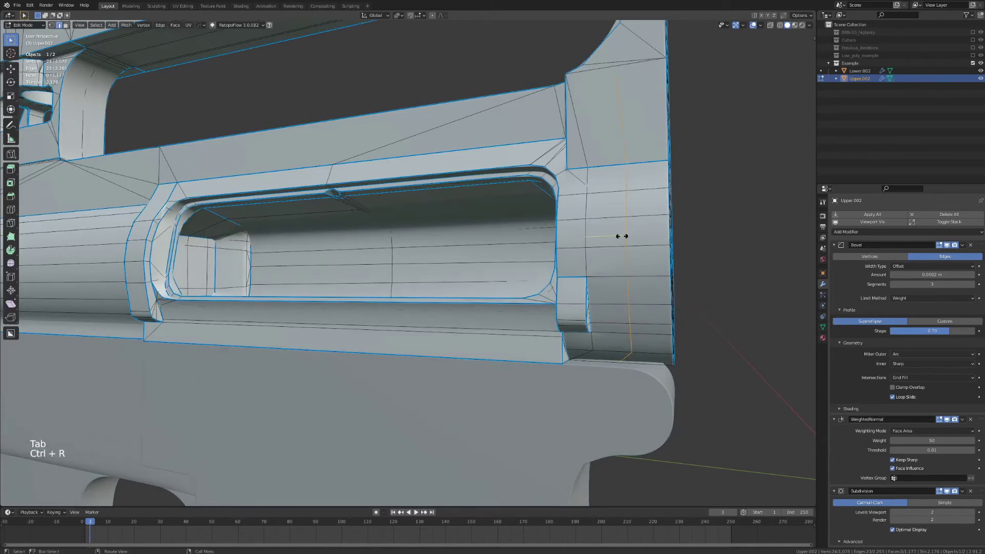
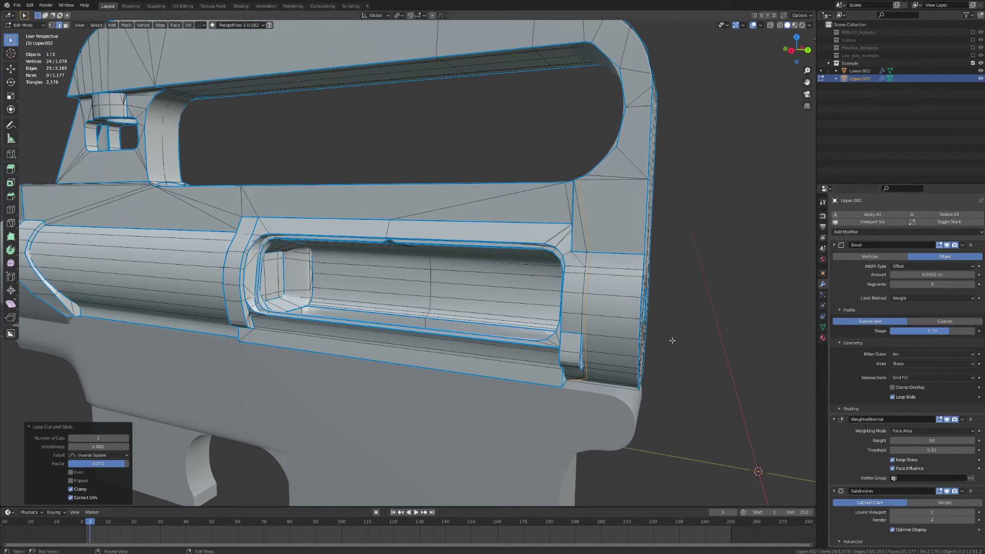
{"action": "scroll", "scroll_direction": "down", "scroll_amount": 3}
{"action": "scroll", "scroll_direction": "up", "scroll_amount": 3}
{"action": "key", "text": "Tab"}
{"action": "scroll", "scroll_direction": "down", "scroll_amount": 3}
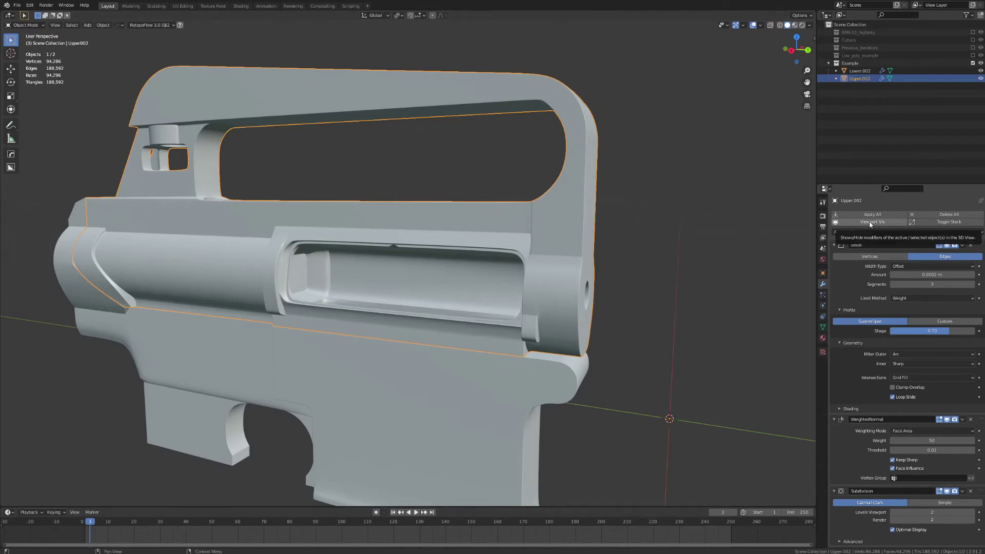
{"action": "left_click", "coordinate": [872, 224]}
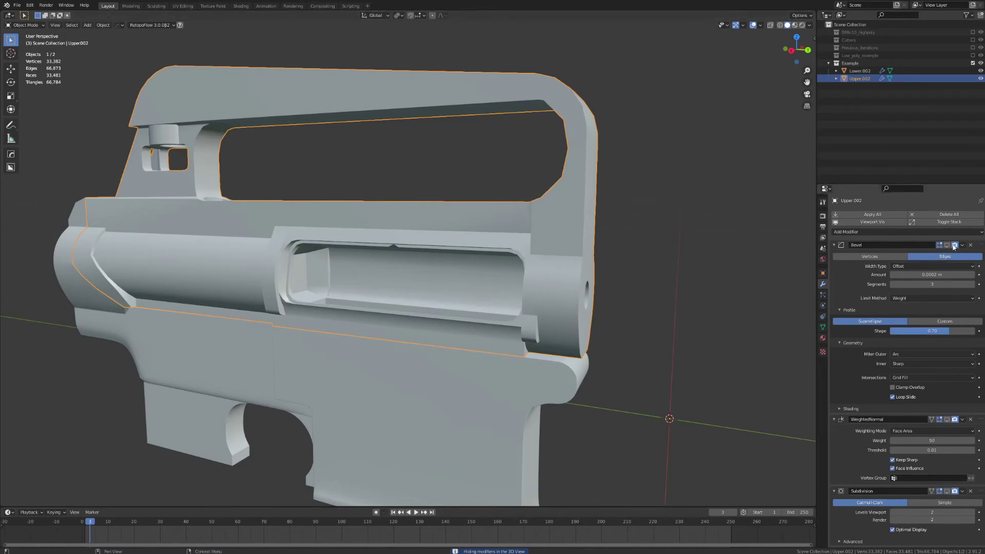
{"action": "left_click", "coordinate": [950, 246]}
{"action": "left_click", "coordinate": [948, 247]}
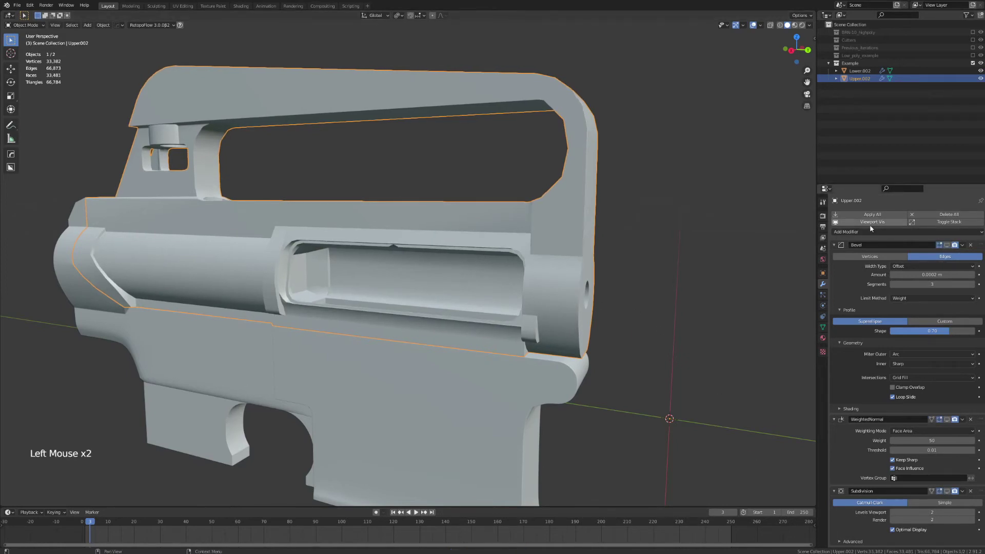
{"action": "left_click", "coordinate": [868, 225]}
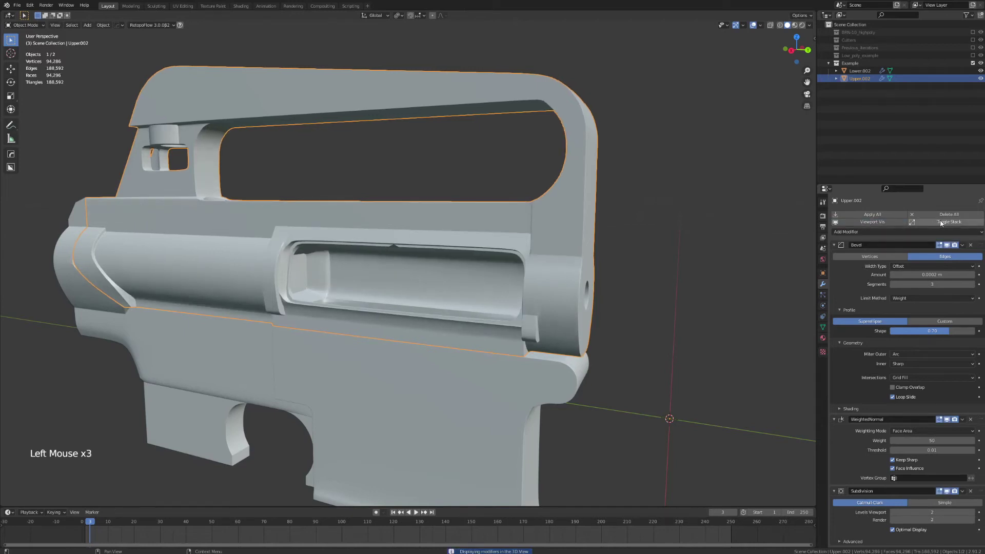
{"action": "left_click", "coordinate": [944, 223]}
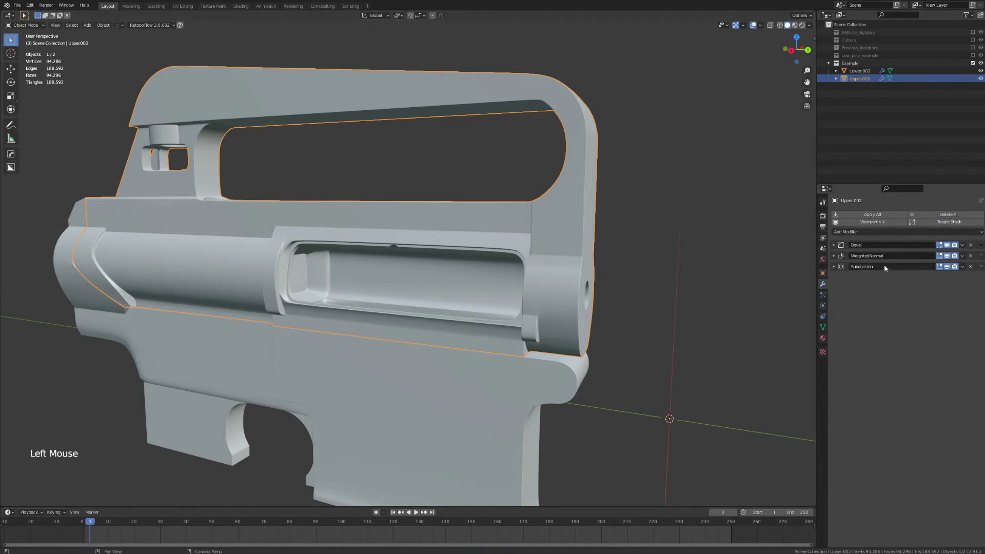
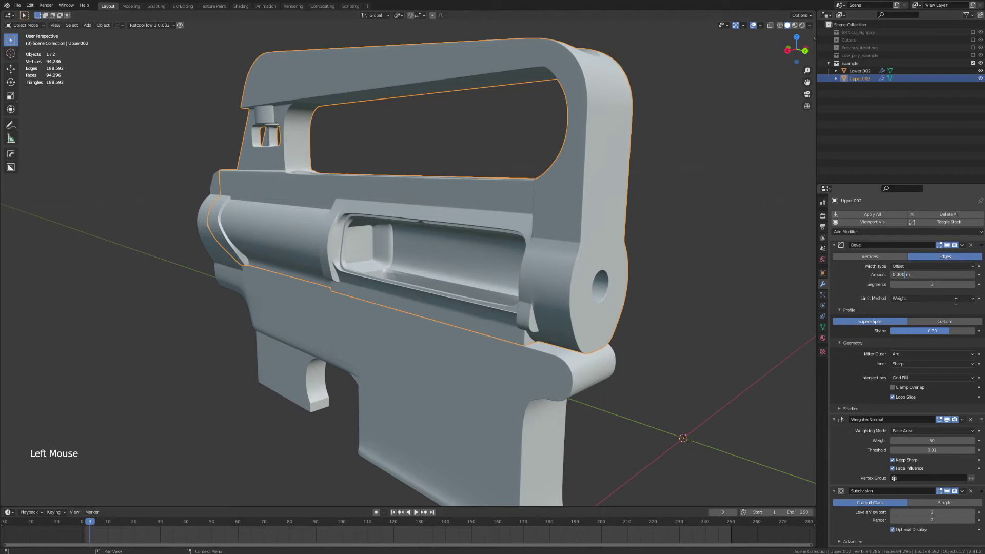
- Orbit around the subdivided receiver, inspecting the carry handle and sides from several angles
{"action": "scroll", "scroll_direction": "up", "scroll_amount": 3}
{"action": "middle_click", "coordinate": [723, 236]}
{"action": "middle_click", "coordinate": [709, 246]}
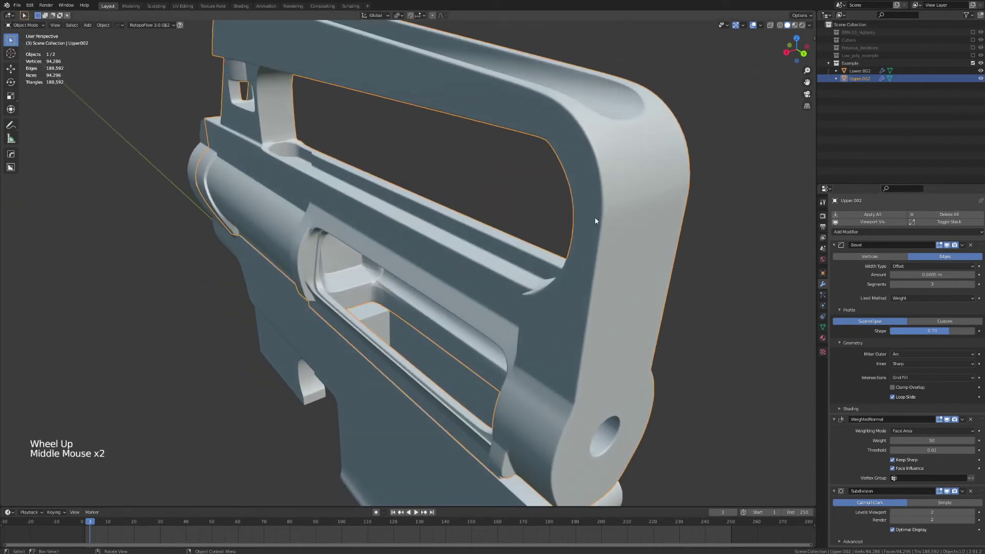
{"action": "scroll", "scroll_direction": "down", "scroll_amount": 3}
{"action": "middle_click", "coordinate": [613, 267]}
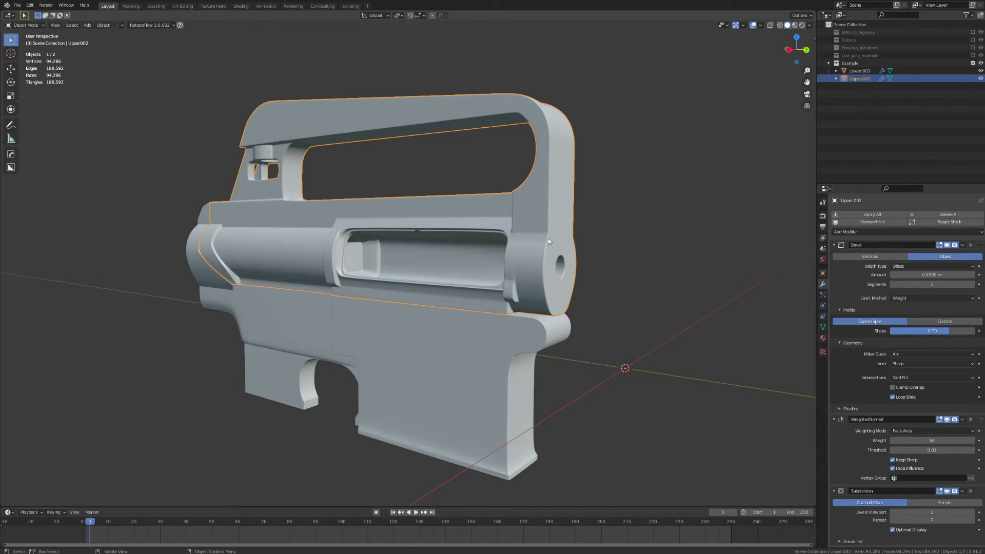
{"action": "middle_click", "coordinate": [624, 221]}
{"action": "middle_click", "coordinate": [605, 246]}
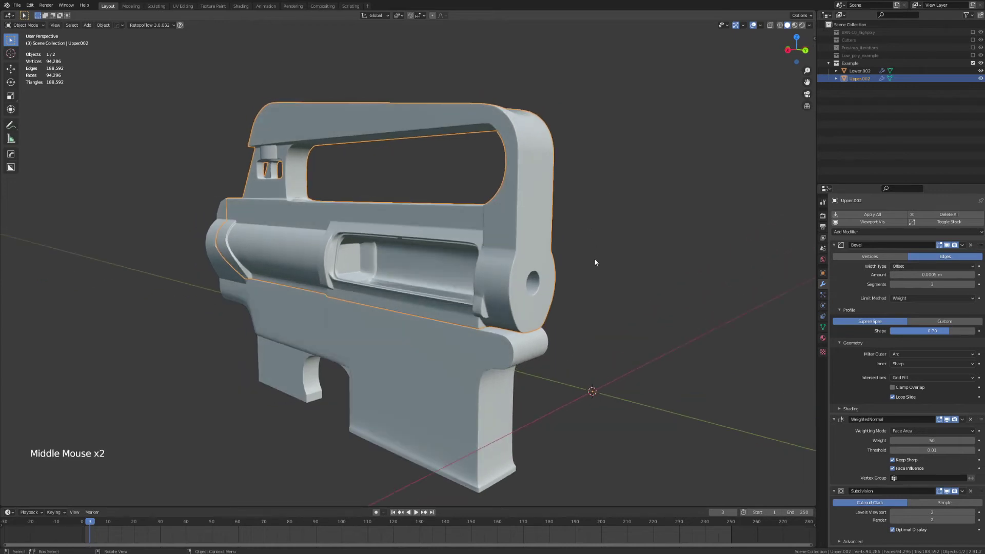
{"action": "scroll", "scroll_direction": "up", "scroll_amount": 3}
{"action": "middle_click", "coordinate": [579, 277]}
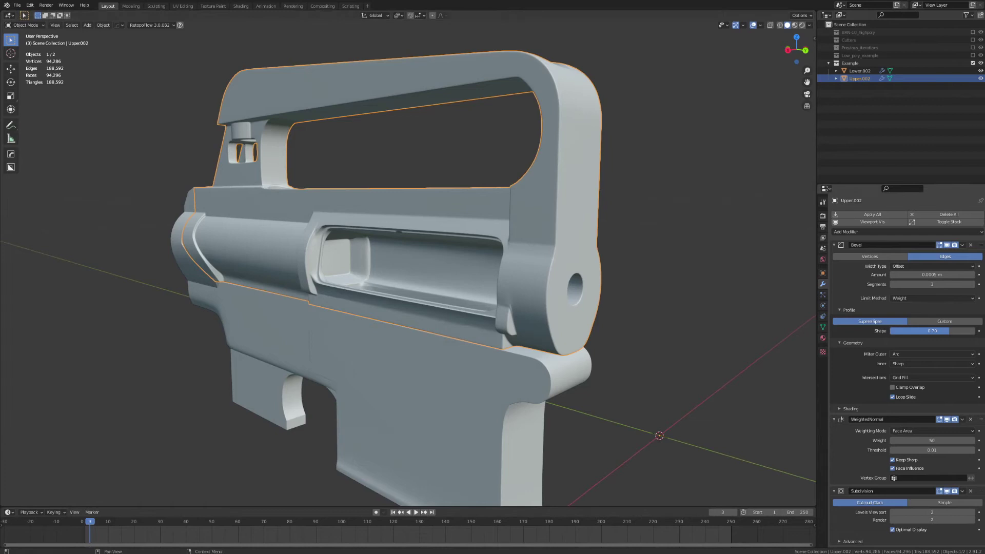
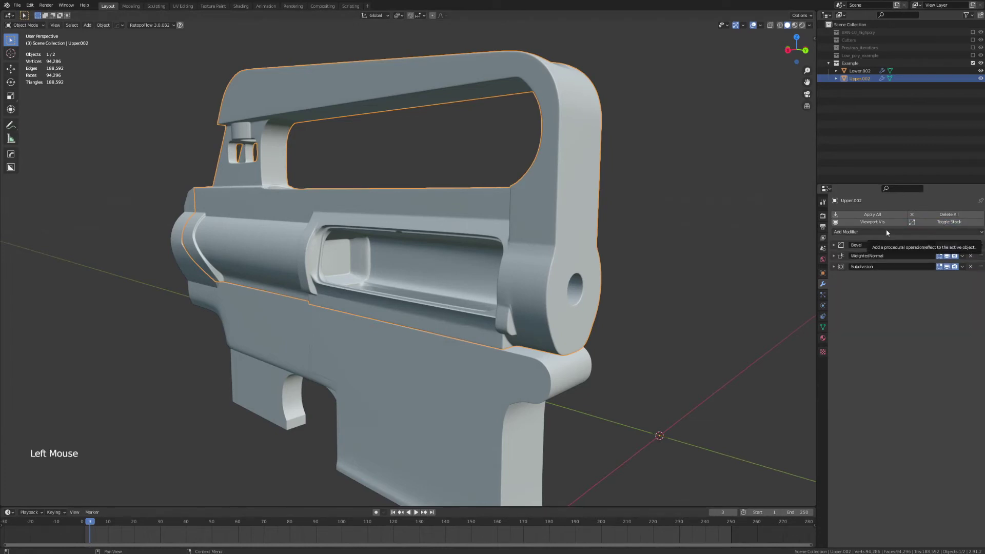
- Bring up the Add Modifier list to add a Remesh modifier to the upper receiver
{"action": "left_click", "coordinate": [889, 232]}
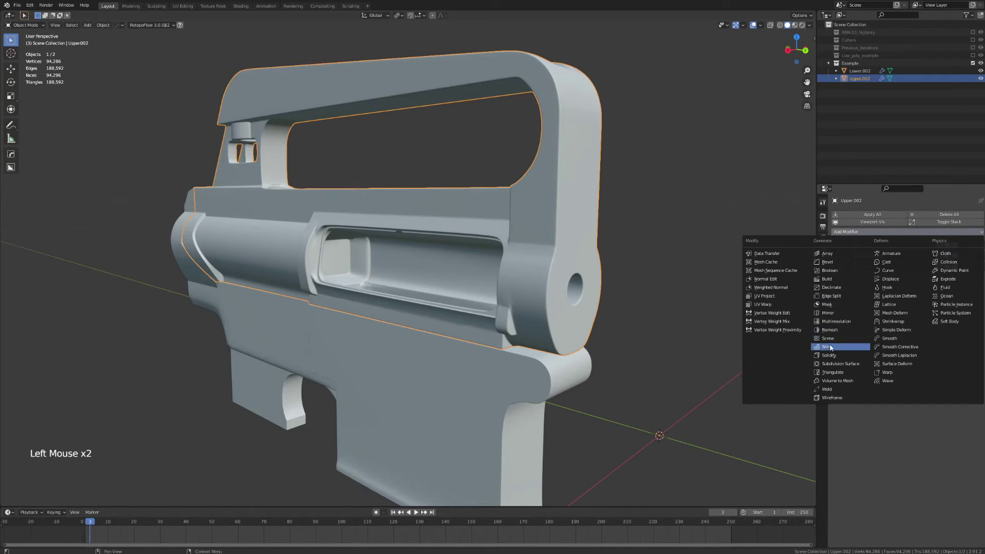
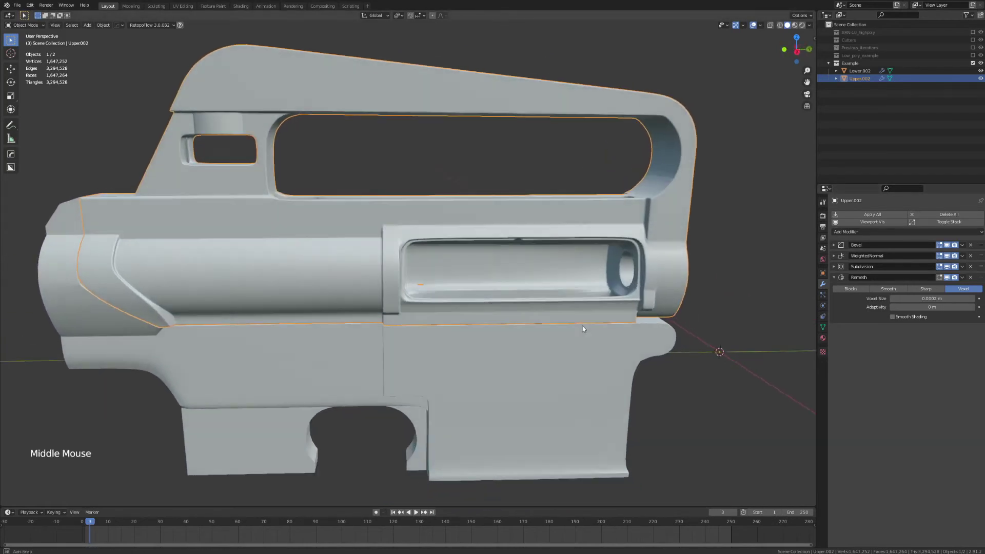
{"action": "middle_click", "coordinate": [461, 277]}
{"action": "middle_click", "coordinate": [490, 281]}
{"action": "middle_click", "coordinate": [652, 265]}
{"action": "middle_click", "coordinate": [668, 284]}
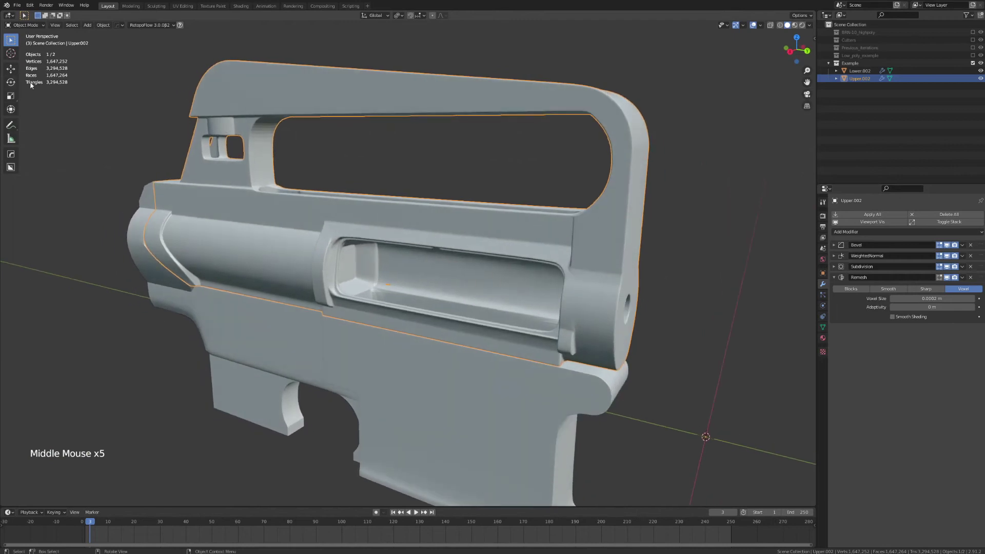
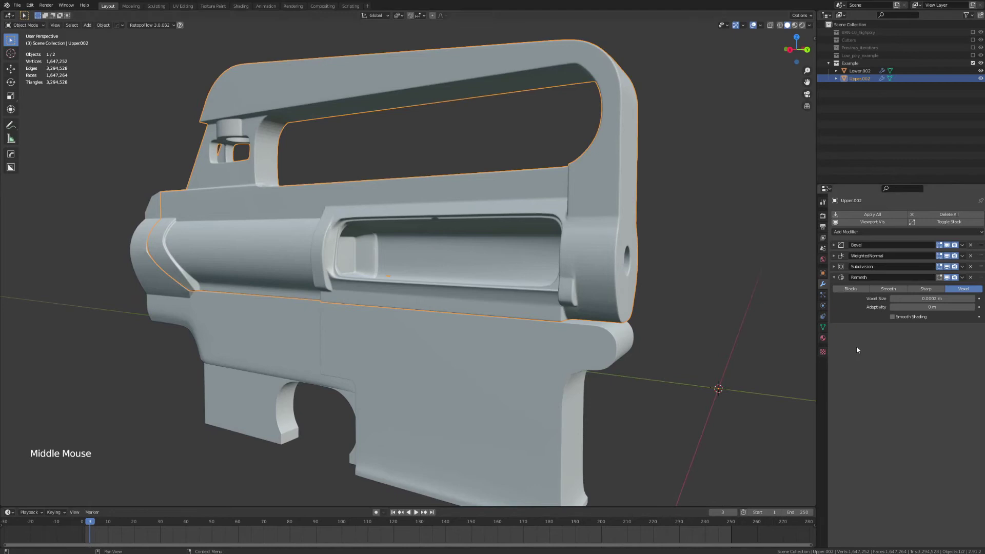
{"action": "middle_click", "coordinate": [706, 293]}
{"action": "key", "text": "shift+z"}
{"action": "middle_click", "coordinate": [699, 294]}
{"action": "middle_click", "coordinate": [697, 287]}
{"action": "middle_click", "coordinate": [685, 255]}
{"action": "scroll", "scroll_direction": "up", "scroll_amount": 3}
{"action": "middle_click", "coordinate": [656, 274]}
{"action": "scroll", "scroll_direction": "up", "scroll_amount": 3}
{"action": "middle_click", "coordinate": [580, 225]}
{"action": "scroll", "scroll_direction": "down", "scroll_amount": 3}
{"action": "middle_click", "coordinate": [612, 223]}
{"action": "middle_click", "coordinate": [598, 223]}
{"action": "scroll", "scroll_direction": "up", "scroll_amount": 3}
{"action": "middle_click", "coordinate": [603, 225]}
{"action": "left_click", "coordinate": [753, 325]}
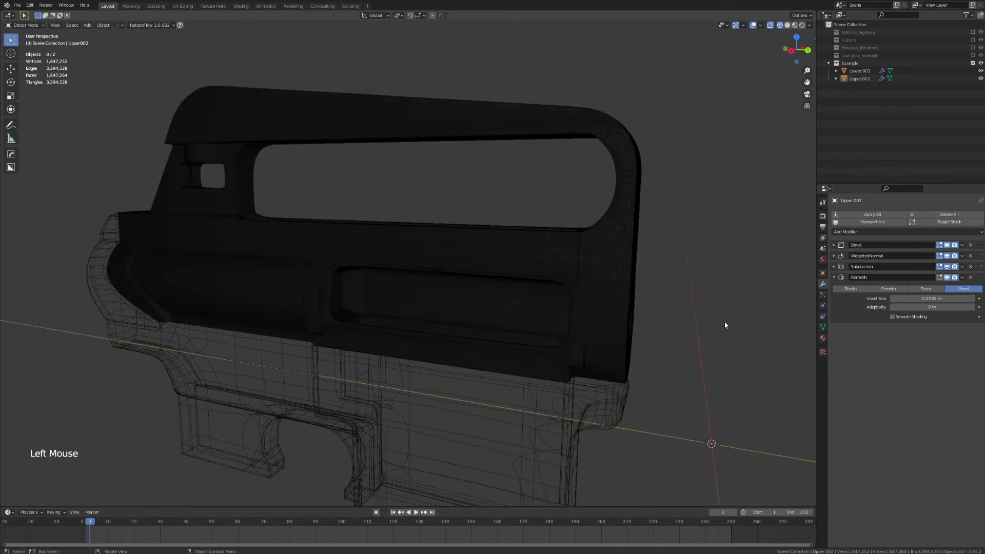
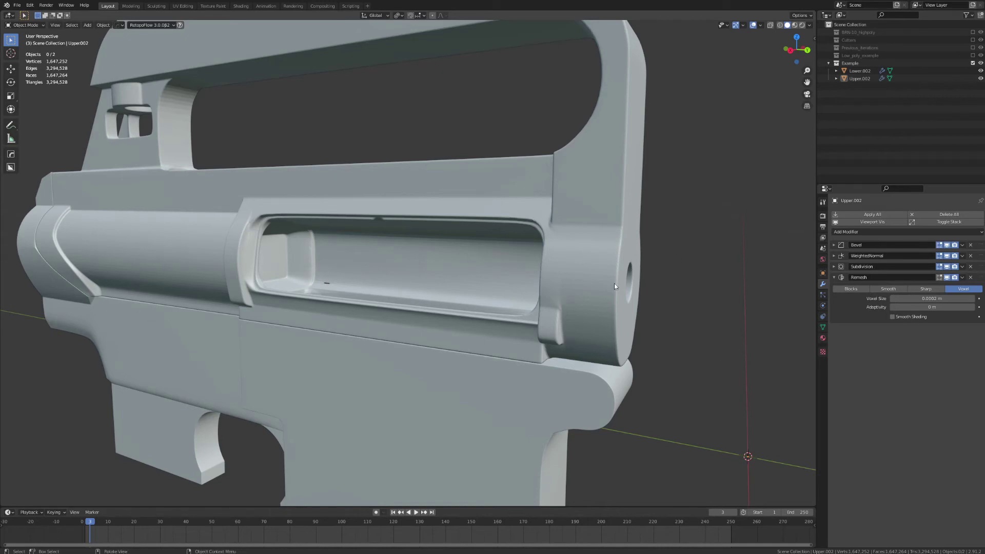
- Add a Smooth modifier after the Remesh and enable smooth shading on the remeshed surface
{"action": "middle_click", "coordinate": [594, 289]}
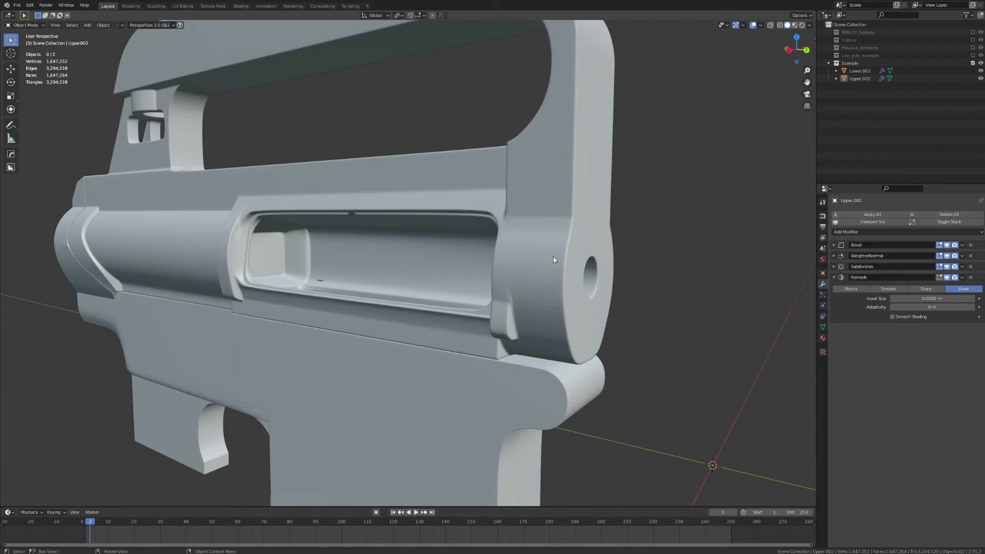
{"action": "left_click", "coordinate": [895, 233]}
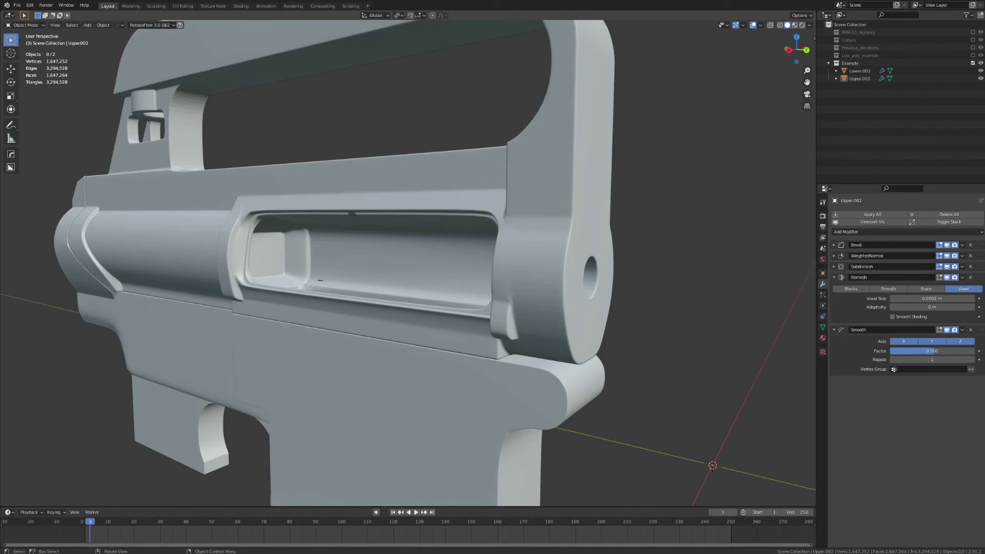
{"action": "scroll", "scroll_direction": "down", "scroll_amount": 3}
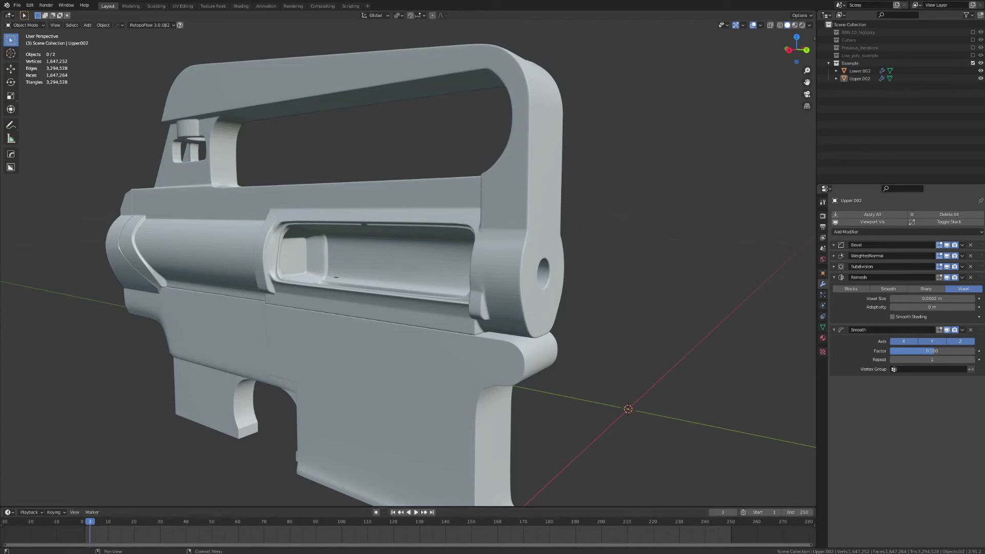
{"action": "left_click", "coordinate": [852, 307]}
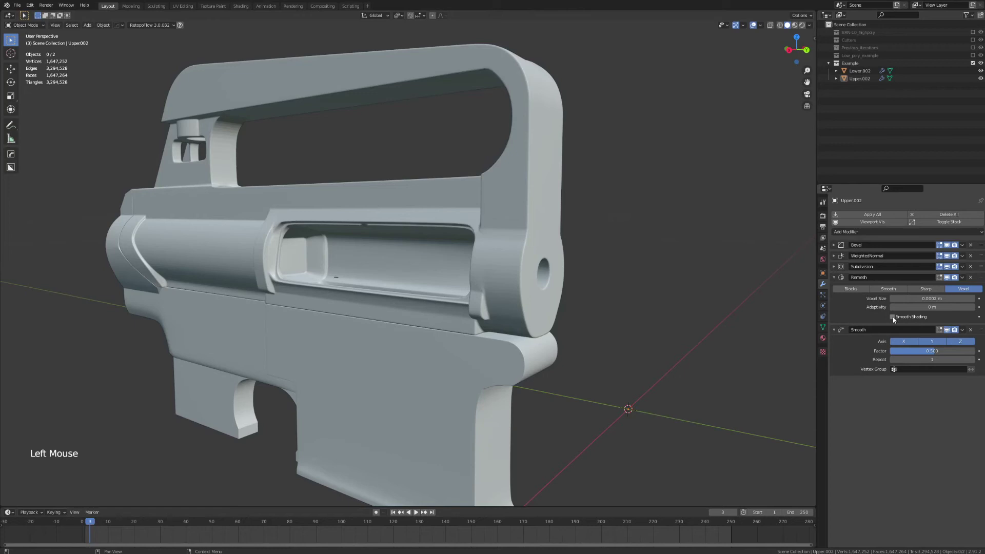
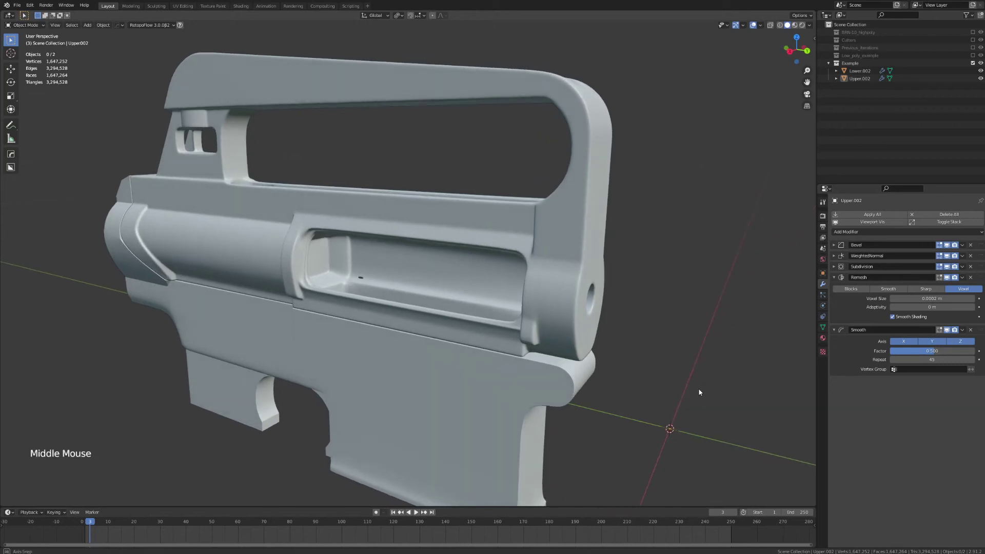
- Orbit around the smoothed receiver and inspect the small dent on its side
{"action": "middle_click", "coordinate": [587, 389]}
{"action": "middle_click", "coordinate": [649, 389]}
{"action": "middle_click", "coordinate": [697, 382]}
{"action": "middle_click", "coordinate": [637, 386]}
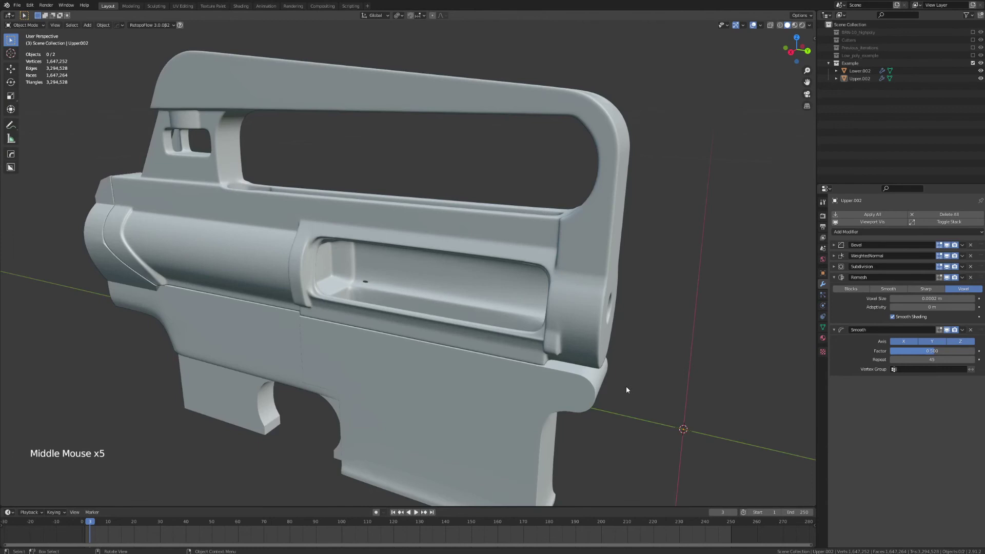
{"action": "middle_click", "coordinate": [562, 393]}
{"action": "middle_click", "coordinate": [563, 386]}
{"action": "middle_click", "coordinate": [628, 364]}
{"action": "scroll", "scroll_direction": "up", "scroll_amount": 3}
{"action": "middle_click", "coordinate": [493, 359]}
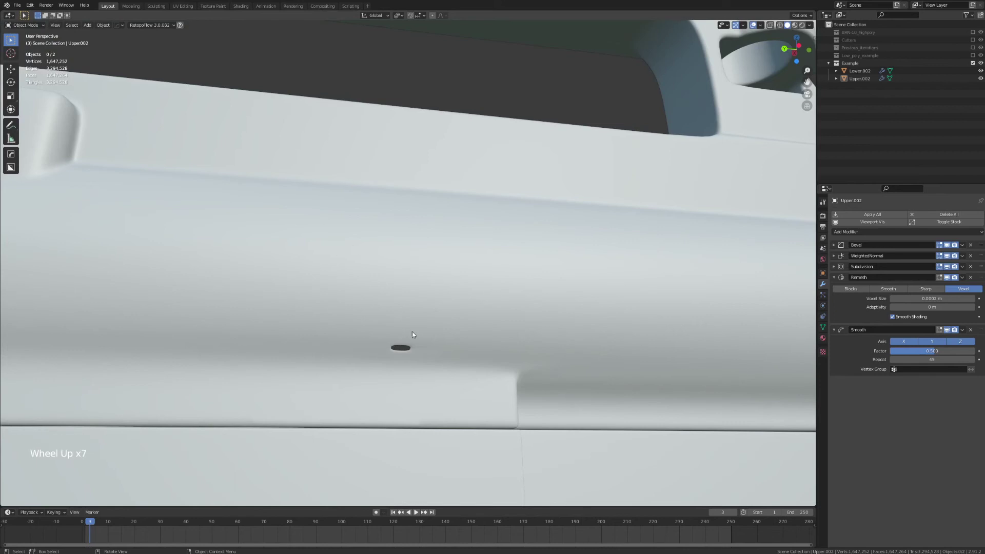
{"action": "middle_click", "coordinate": [349, 309]}
- Orbit into the ejection port and zoom close on its smoothed inner wall
{"action": "scroll", "scroll_direction": "down", "scroll_amount": 3}
{"action": "middle_click", "coordinate": [365, 318]}
{"action": "scroll", "scroll_direction": "up", "scroll_amount": 3}
{"action": "middle_click", "coordinate": [434, 321]}
{"action": "middle_click", "coordinate": [402, 348]}
{"action": "middle_click", "coordinate": [438, 323]}
{"action": "scroll", "scroll_direction": "up", "scroll_amount": 3}
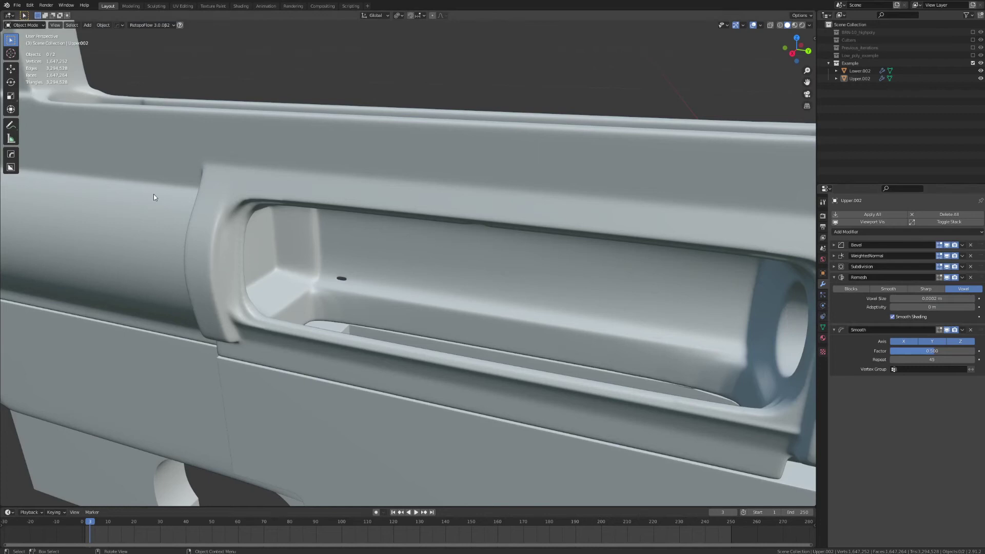
{"action": "scroll", "scroll_direction": "up", "scroll_amount": 3}
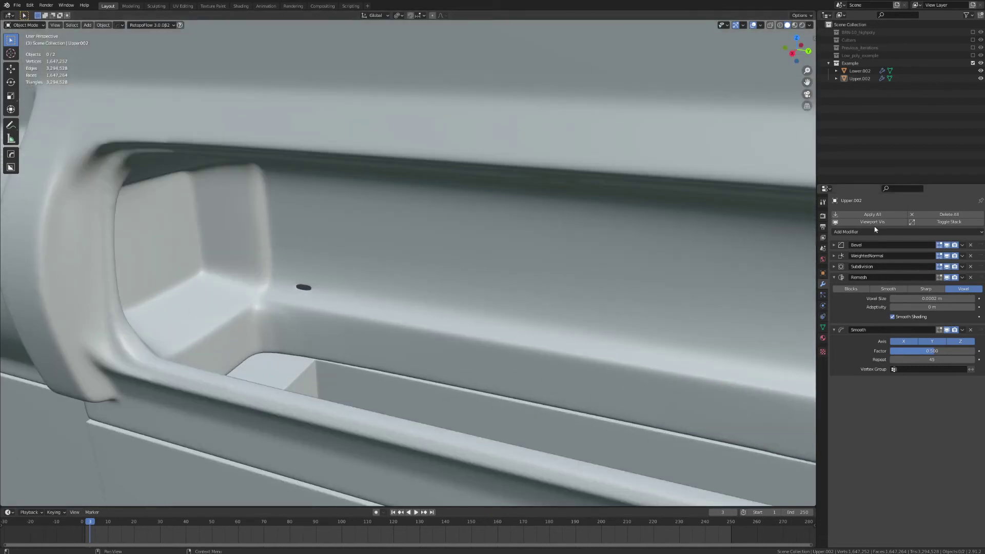
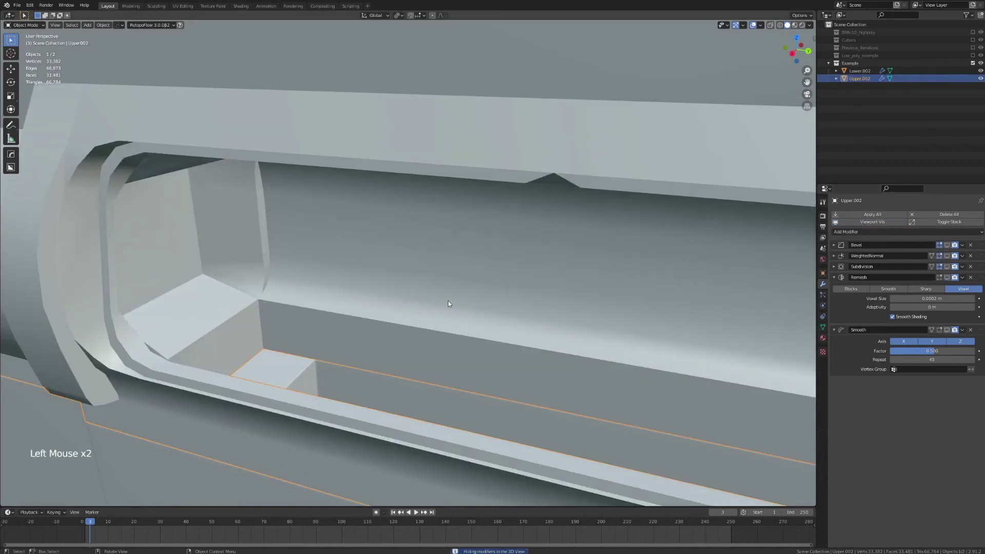
- Enter Edit Mode on the receiver's low-poly base mesh to check its edge flow
{"action": "key", "text": "Tab"}
{"action": "scroll", "scroll_direction": "up", "scroll_amount": 3}
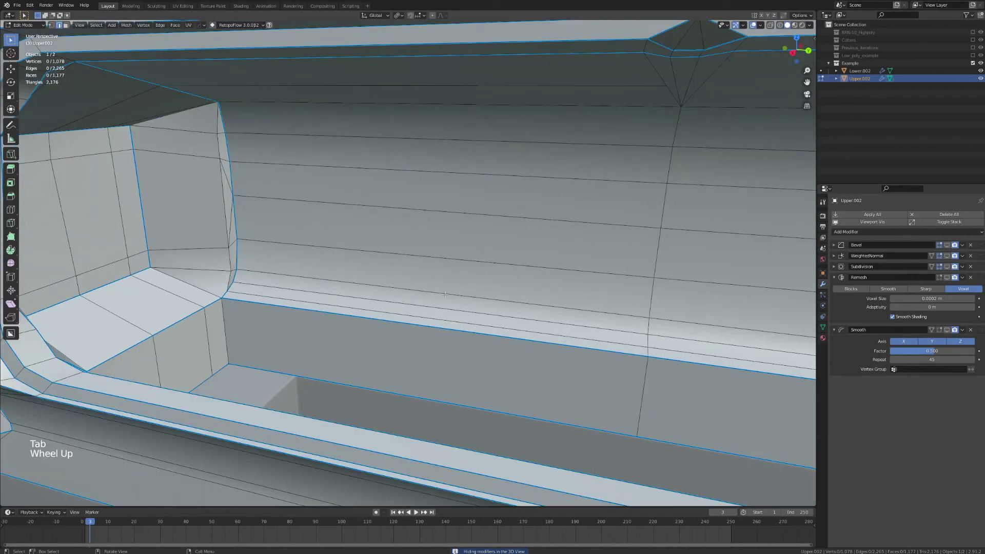
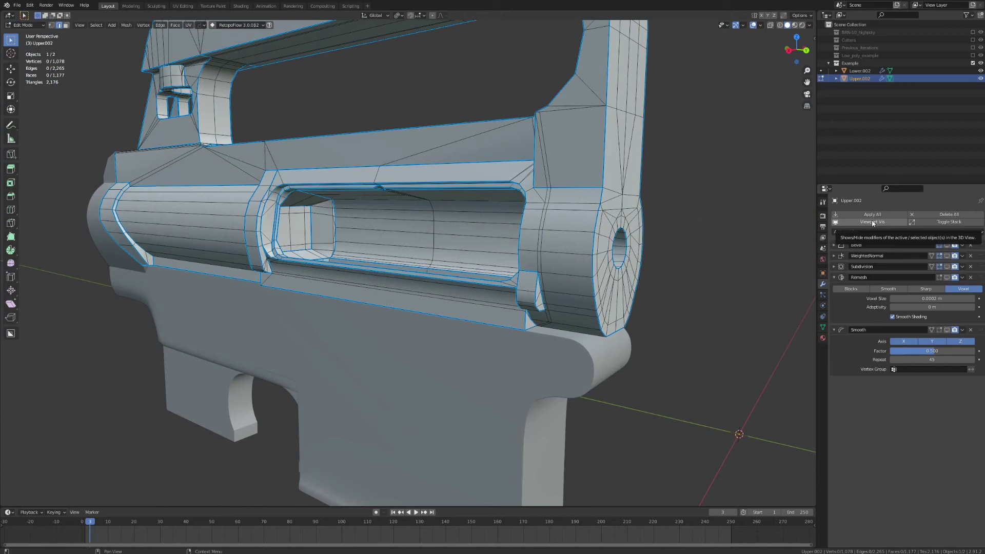
- Re-enable the modifiers' viewport visibility and review the finished high-poly receiver from the side
{"action": "left_click", "coordinate": [874, 223]}
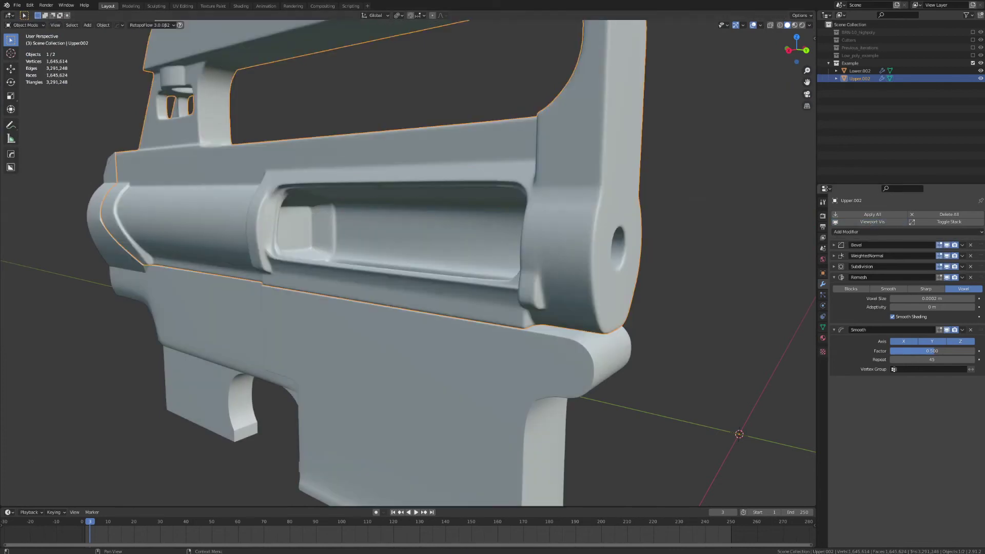
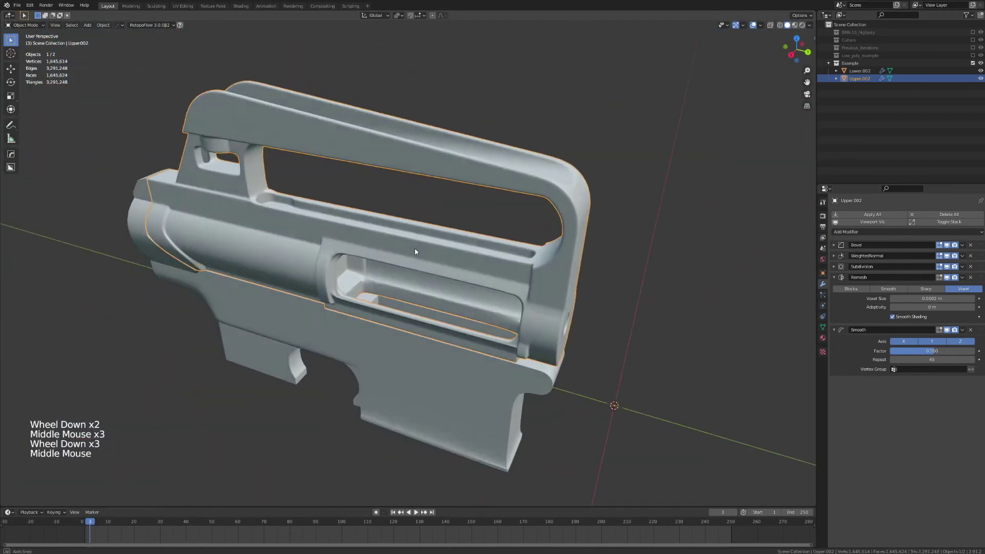
{"action": "middle_click", "coordinate": [426, 248]}
{"action": "scroll", "scroll_direction": "up", "scroll_amount": 3}
{"action": "middle_click", "coordinate": [449, 247]}
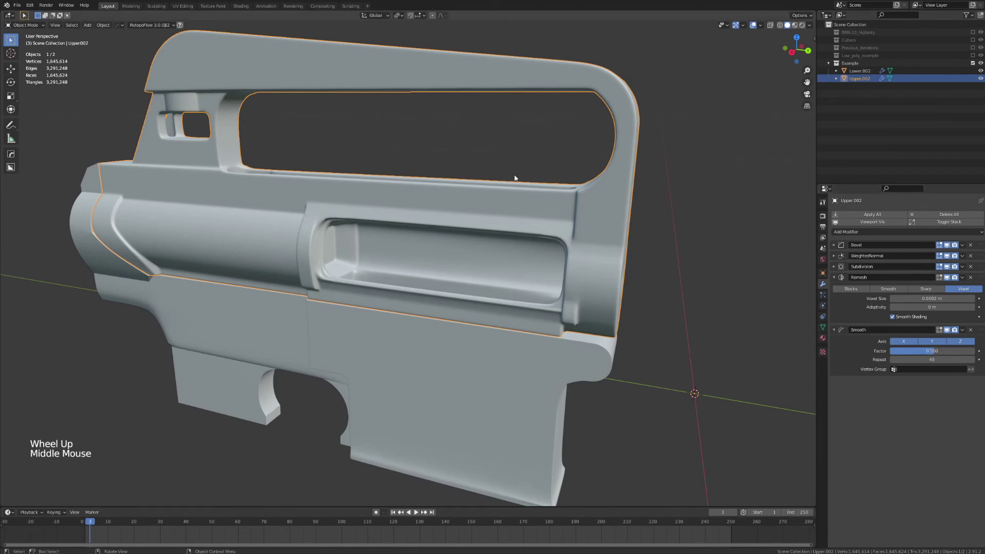